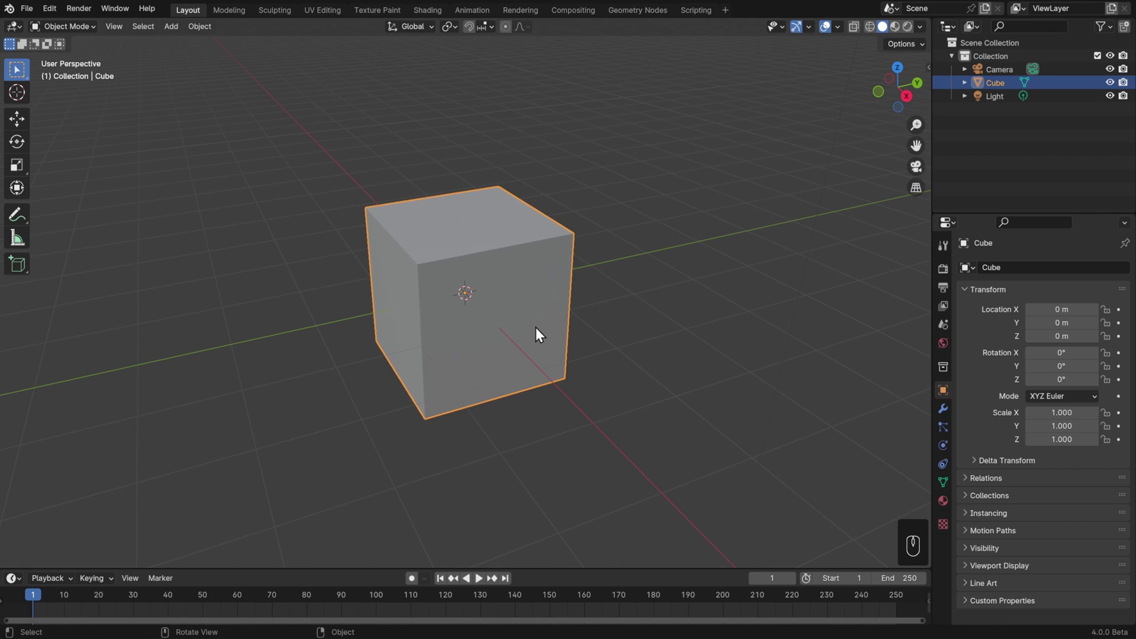
Enter Edit Mode on the default cube with all of its mesh selected.
key(Tab)
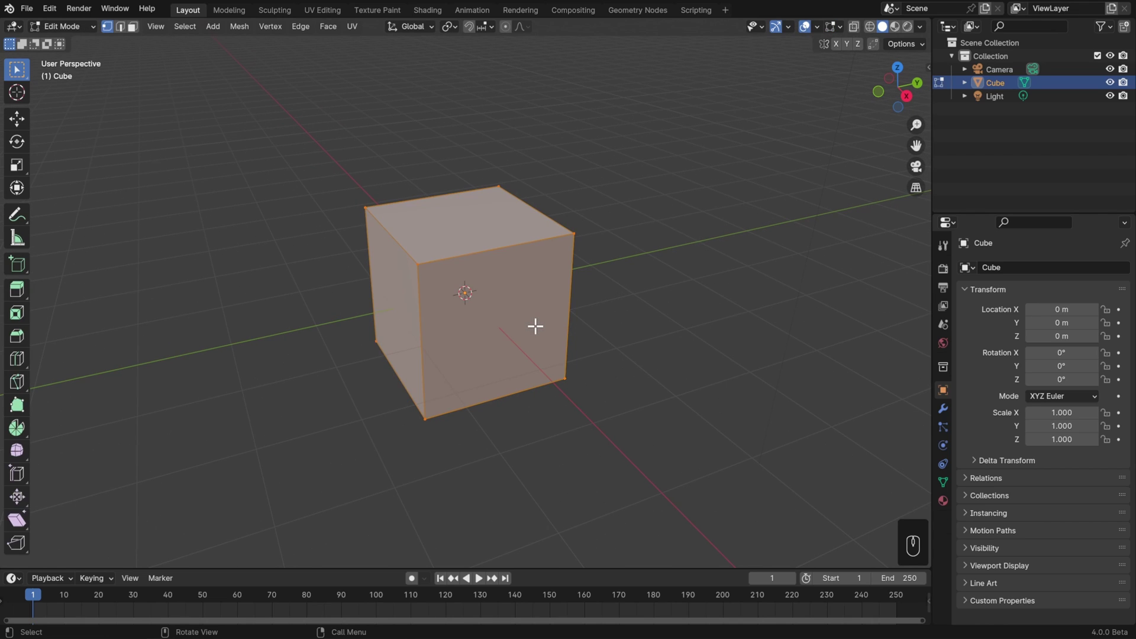
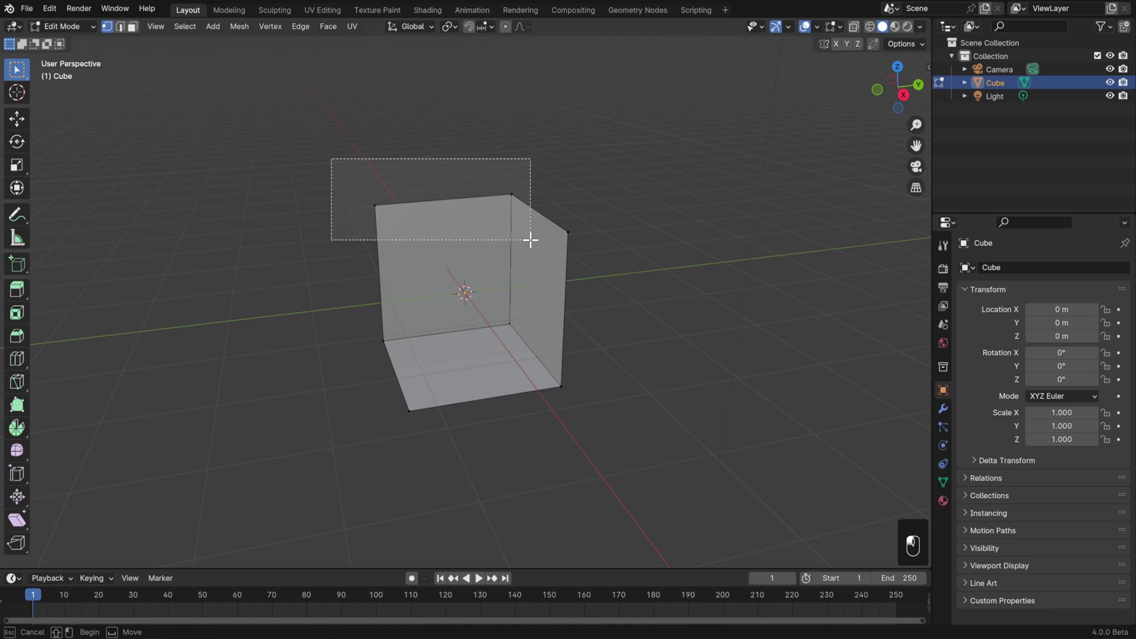
key(Delete)
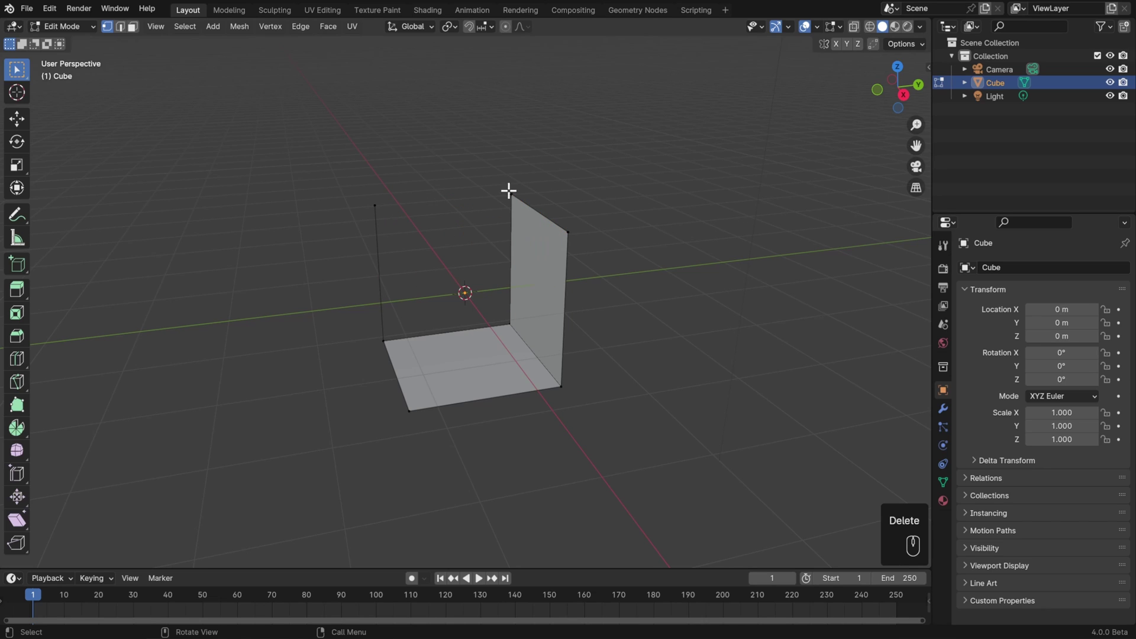
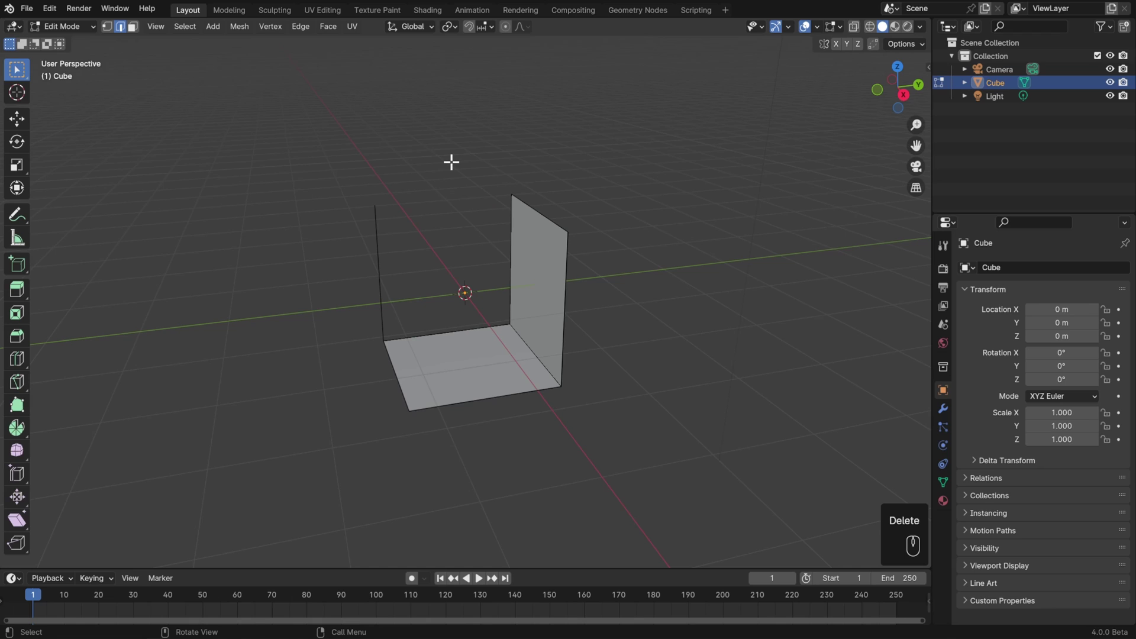
key(ctrl+z)
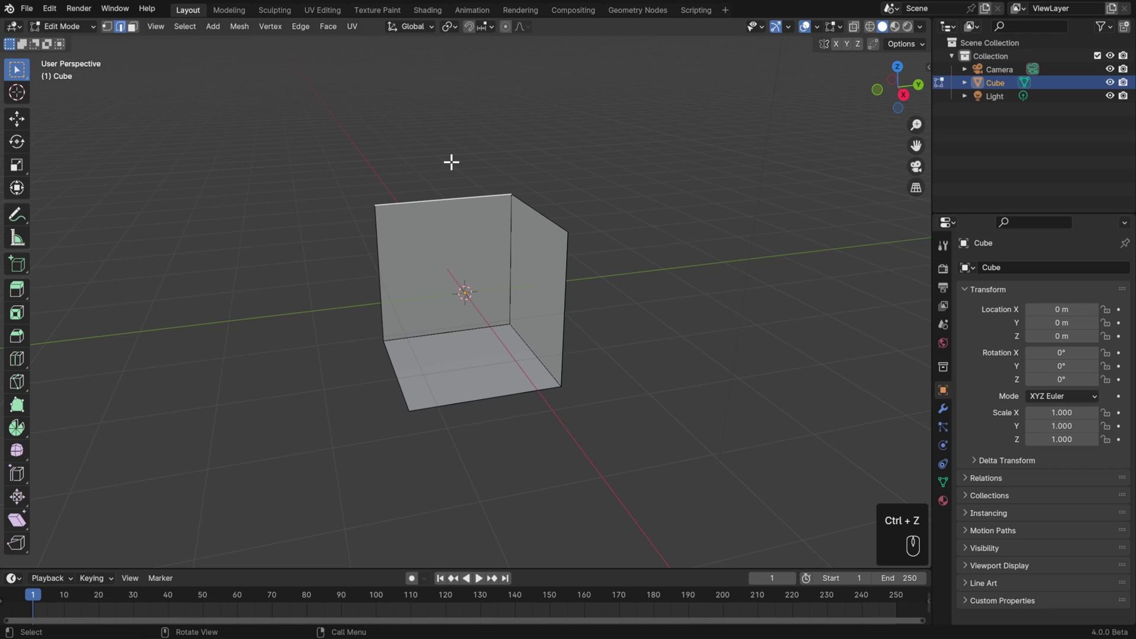
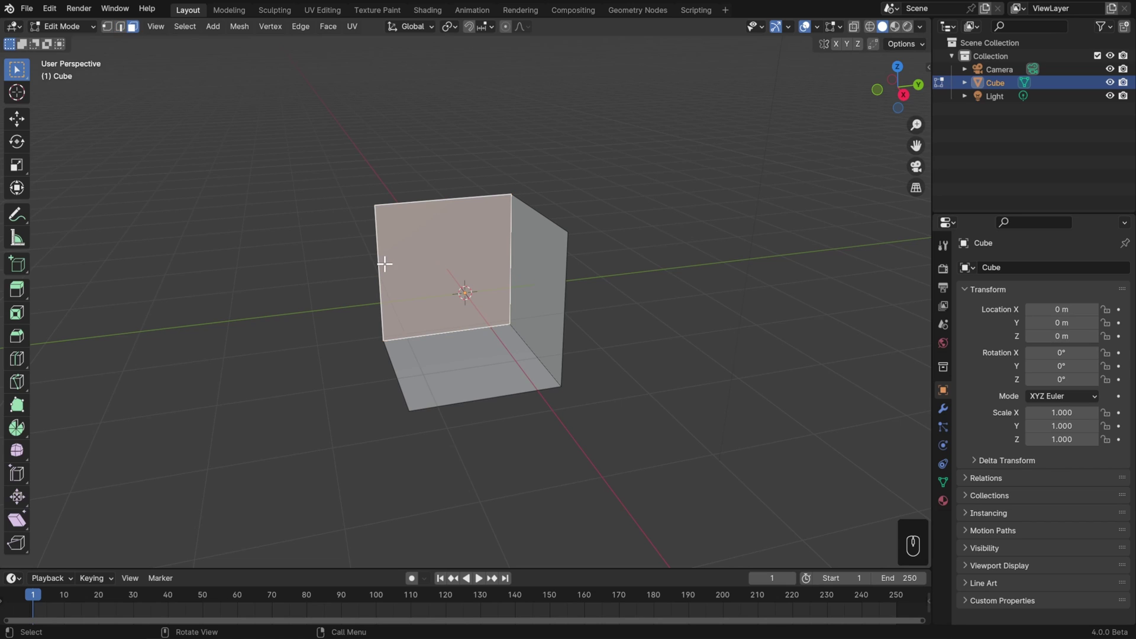
Delete the left wall, undo it, and bring up the delete options for Only Faces.
key(Delete)
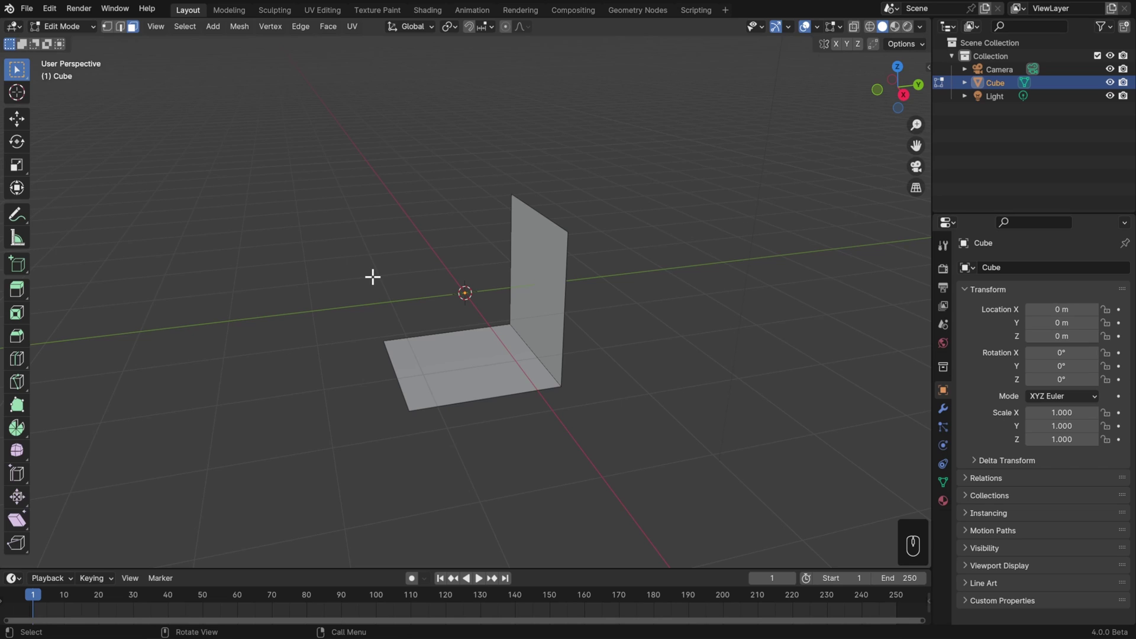
key(ctrl+z)
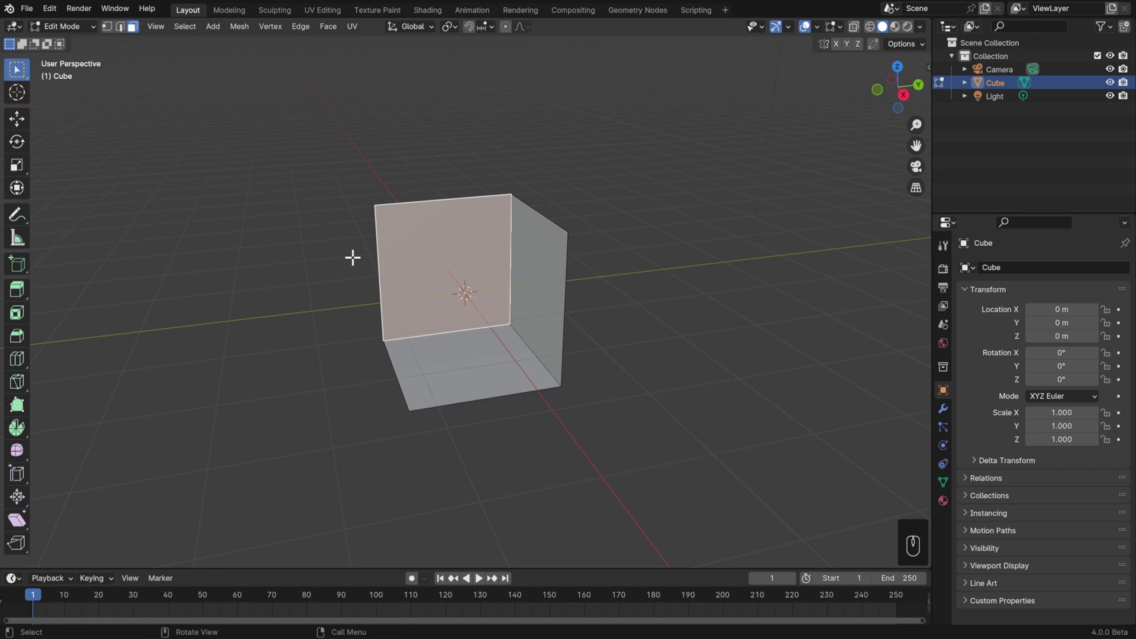
key(Delete)
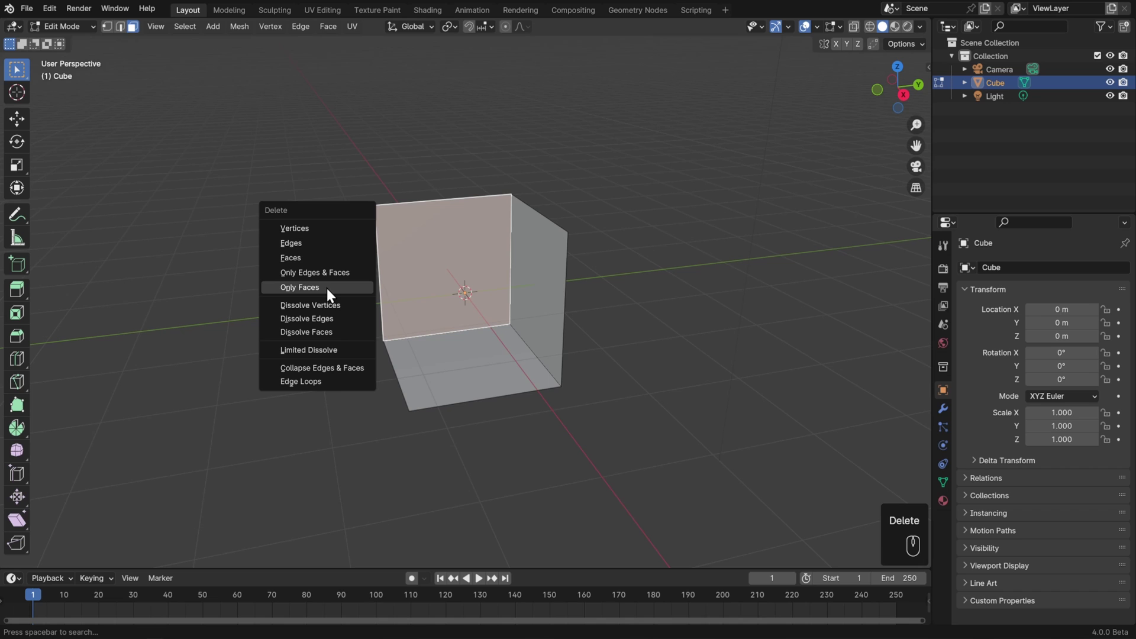
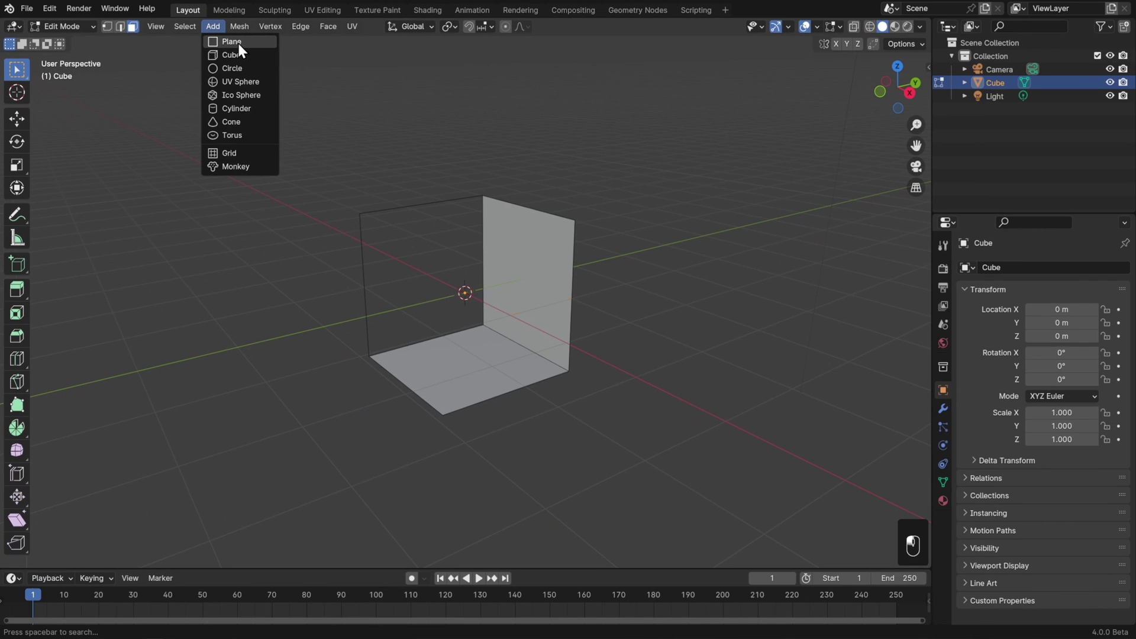
Scale up the new plane inside the box and return to Object Mode.
key(s)
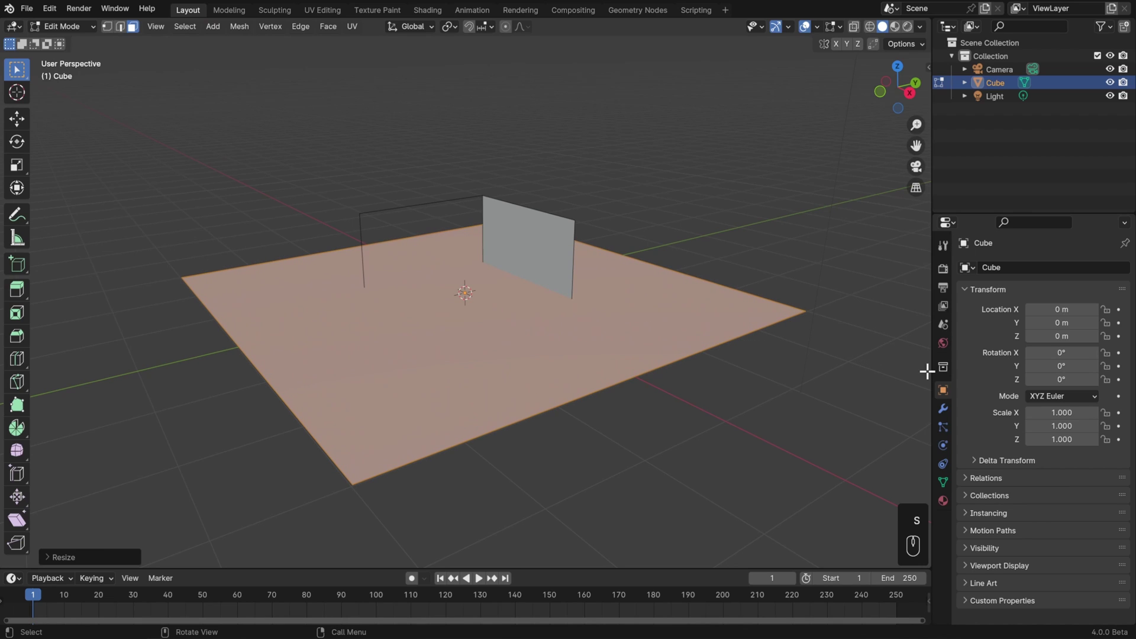
key(Tab)
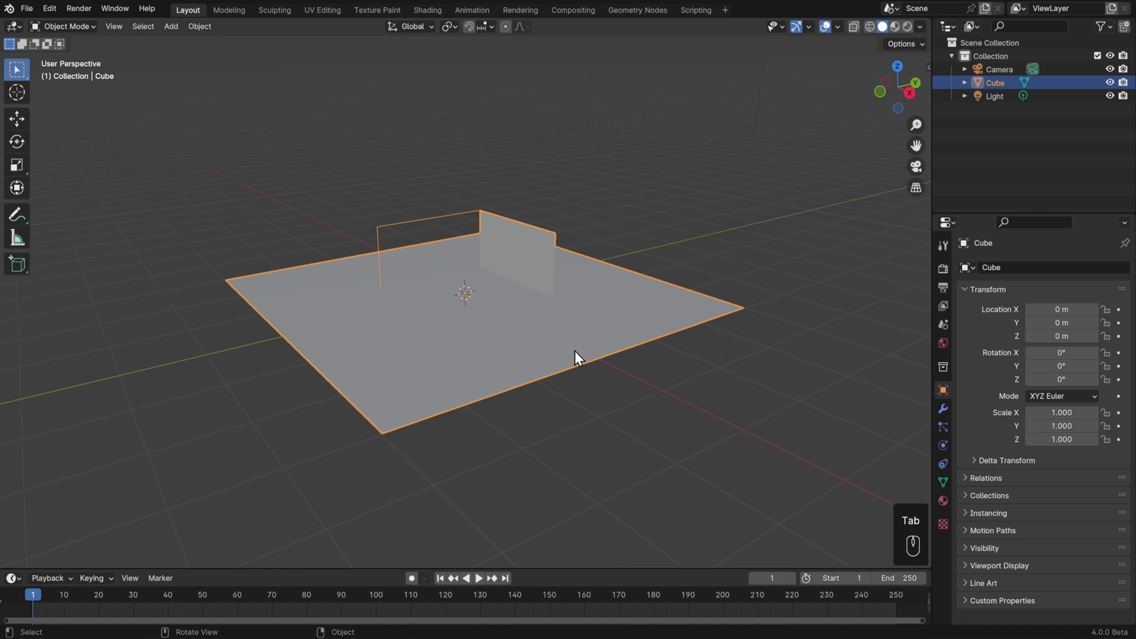
drag(673, 367, 672, 354)
Briefly grab, rotate and scale the cube object, leaving its transform unchanged.
key(g)
key(r)
key(s)
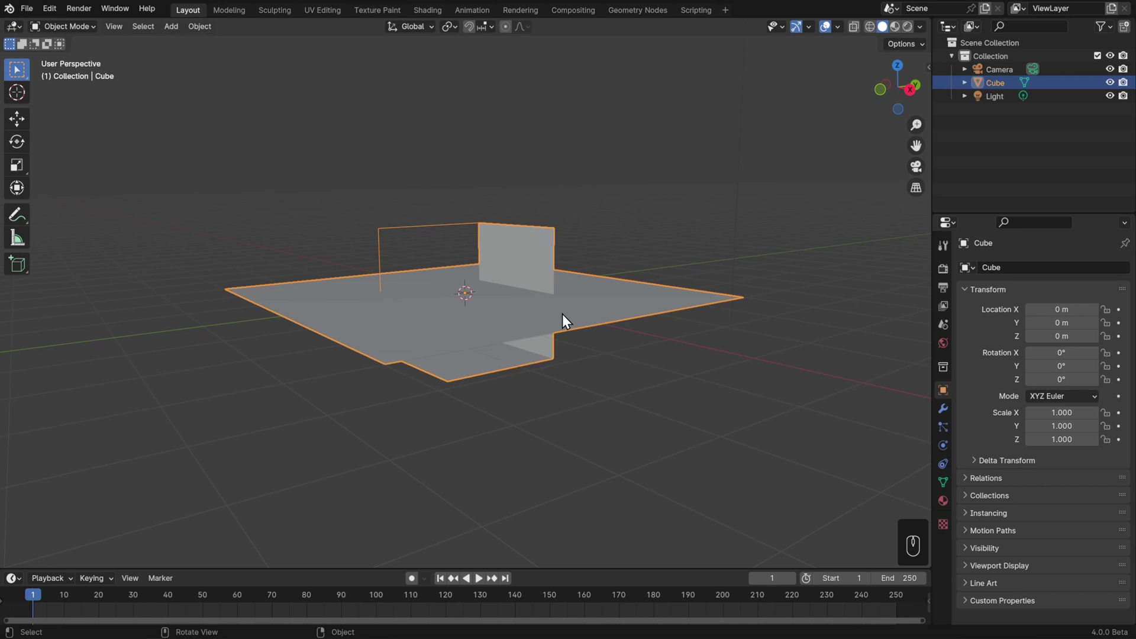
Select all of the cube's geometry in Edit Mode and delete its vertices, leaving an empty object.
key(Tab)
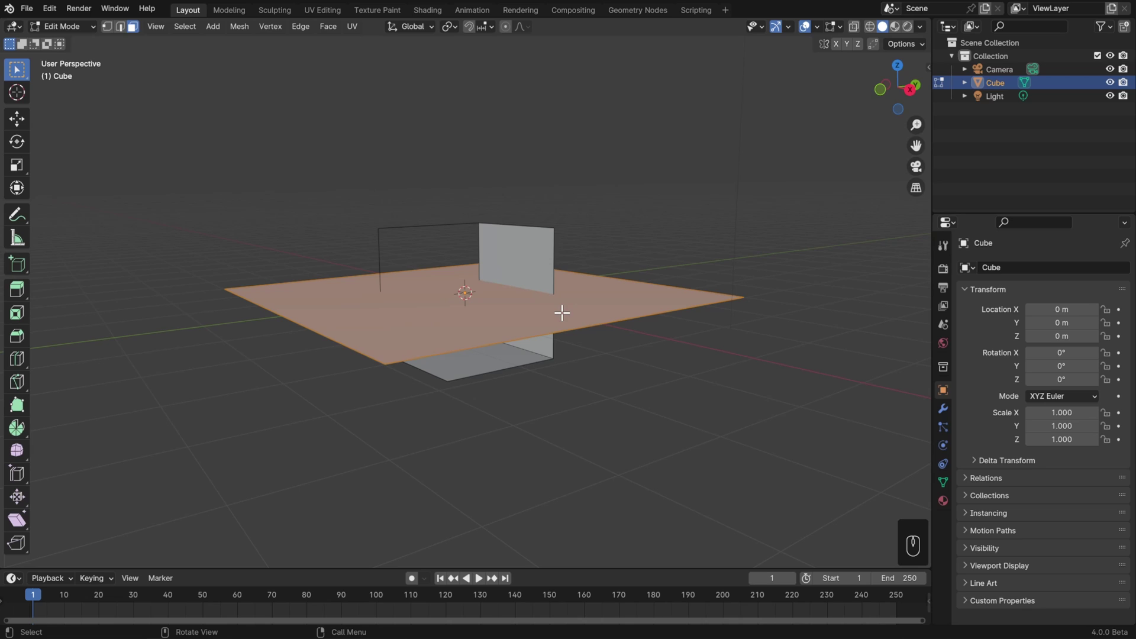
drag(195, 27, 196, 44)
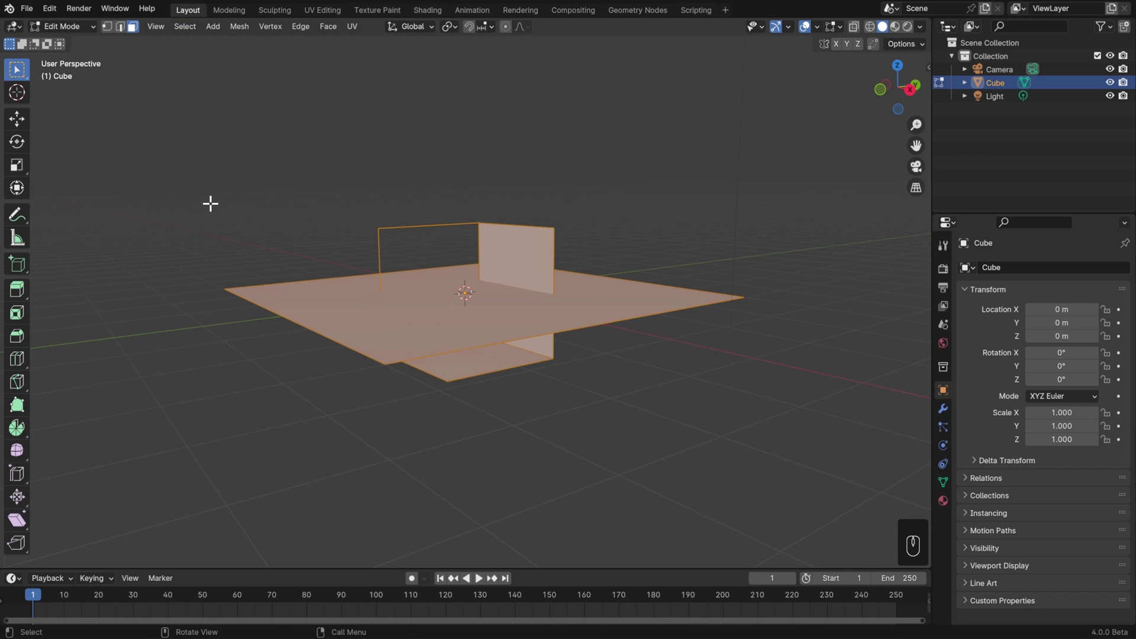
key(Delete)
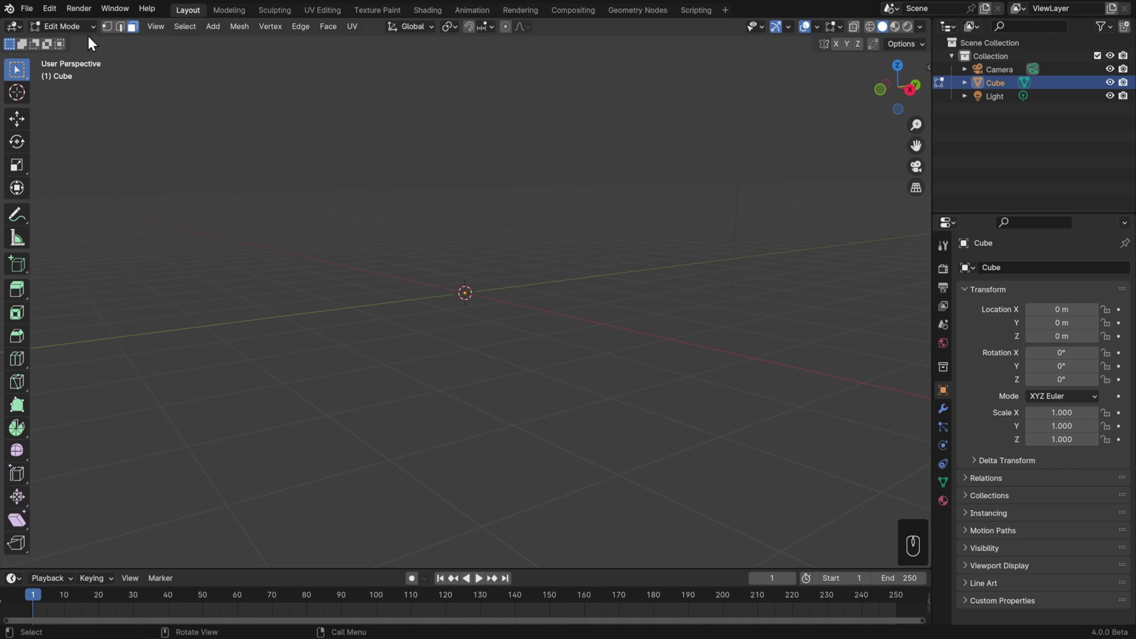
drag(89, 34, 81, 51)
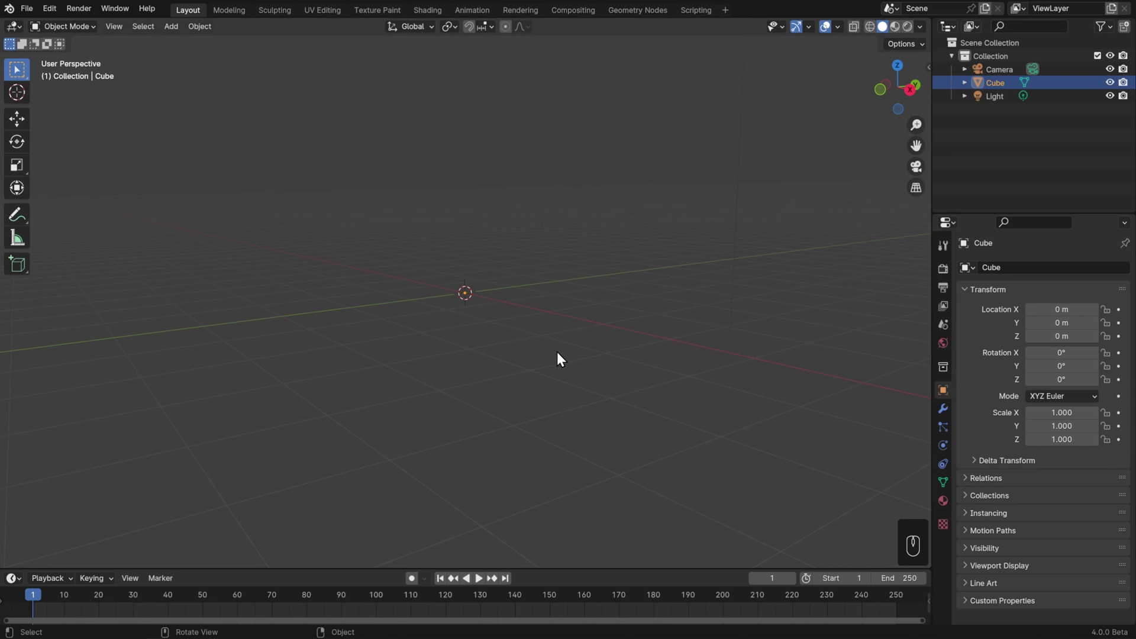
Move the empty Cube object to about (-0.53, -0.23, 1.92) and reset its rotation to zero.
key(g)
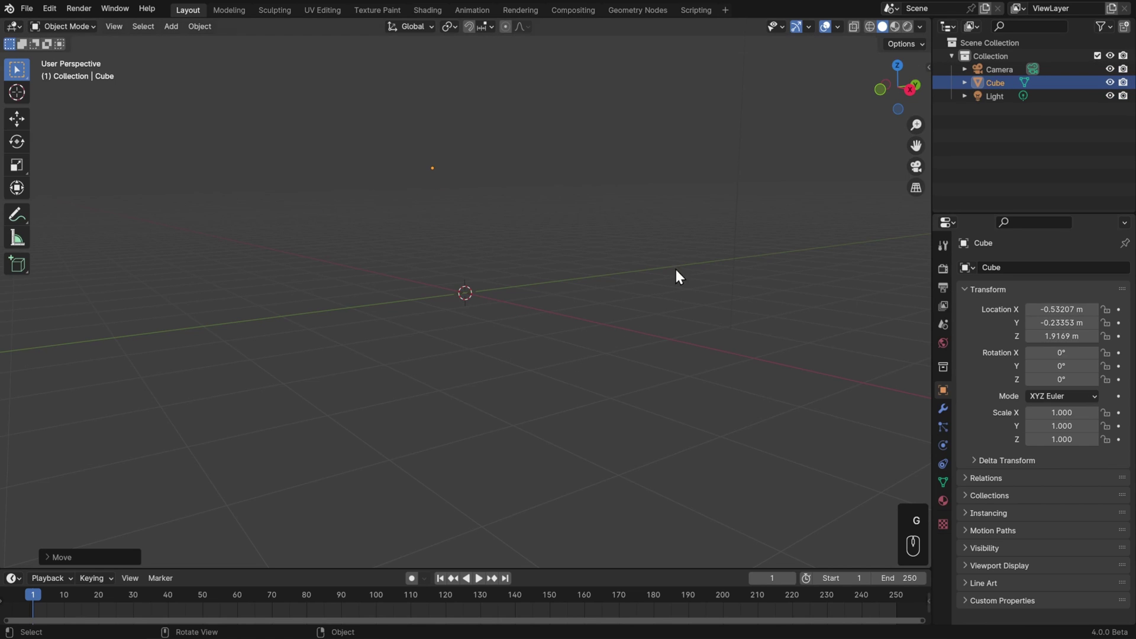
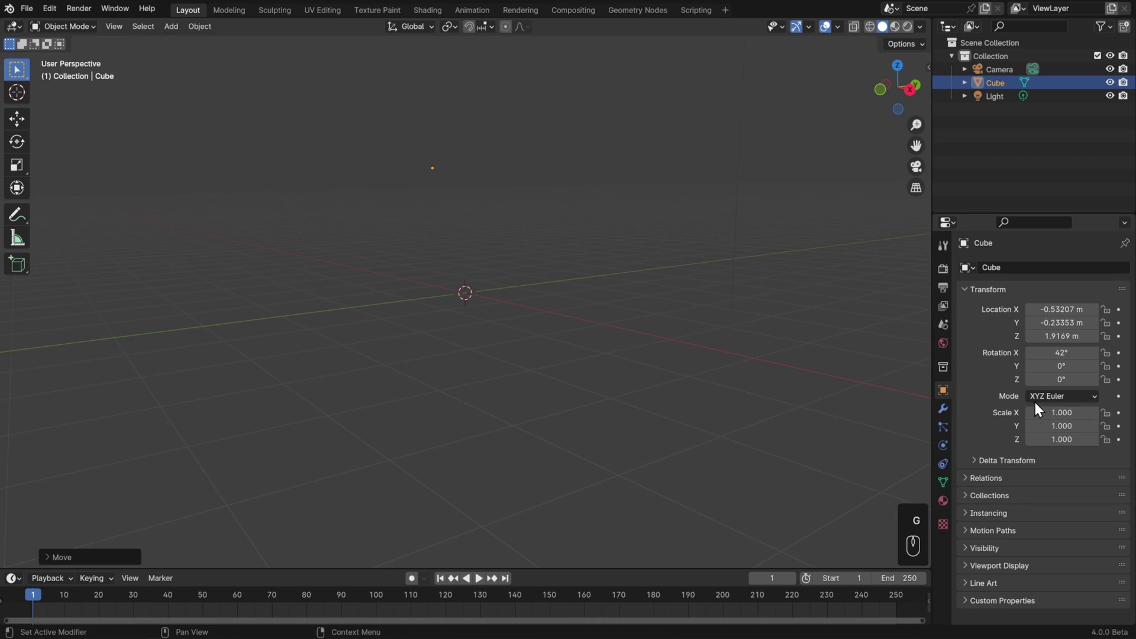
key(ctrl+z)
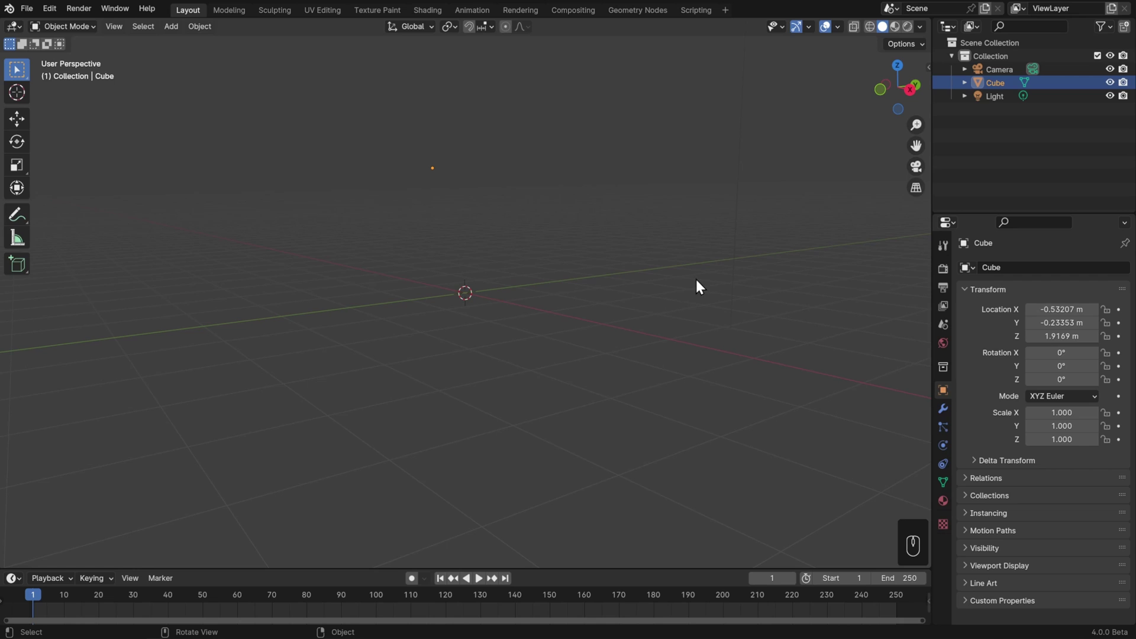
drag(583, 155, 581, 235)
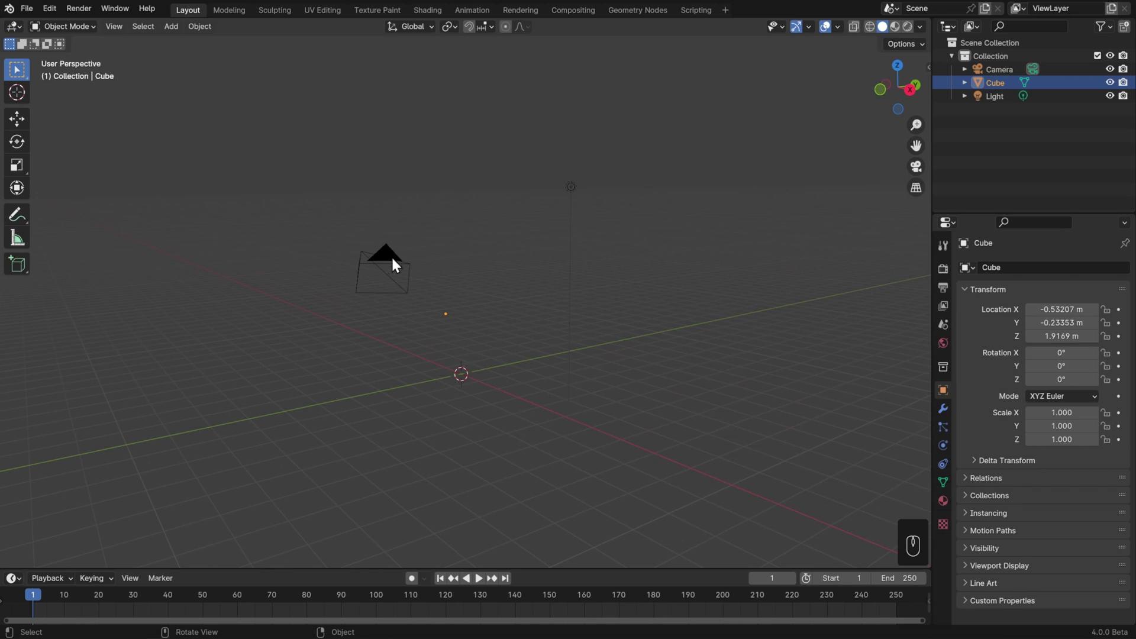
Pick through the scene objects in the viewport until the Light is the active object.
click(389, 259)
click(576, 193)
click(450, 350)
click(441, 290)
click(462, 340)
click(504, 317)
click(479, 311)
click(447, 338)
click(470, 323)
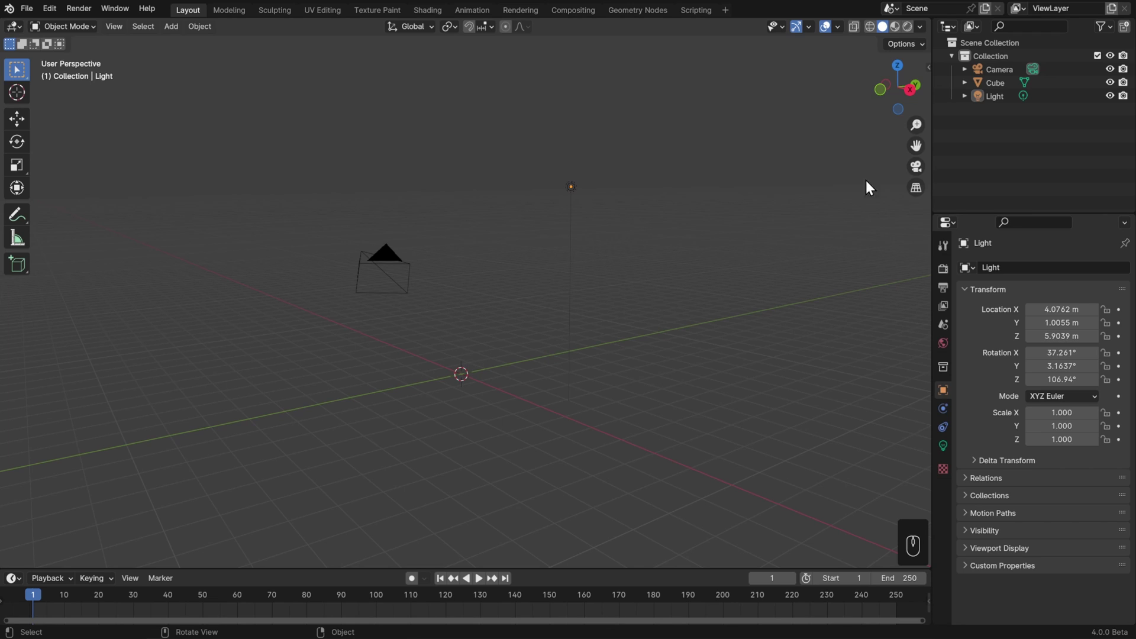
Add a fresh cube mesh into the Cube object and shape it into a tall thin door panel raised to floor level.
click(1011, 87)
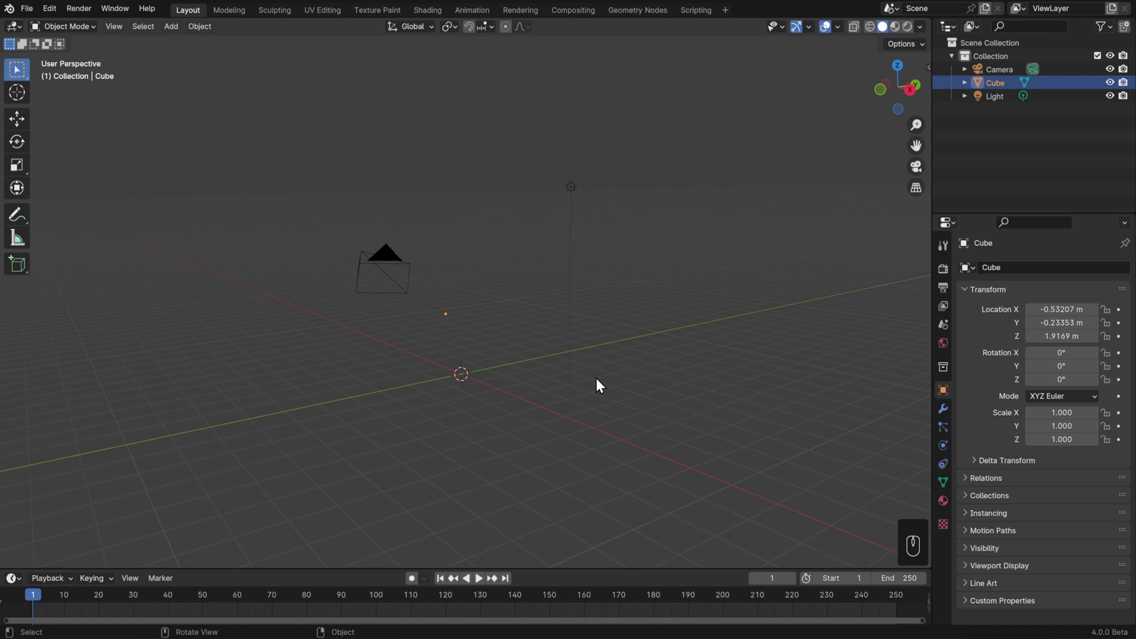
drag(599, 389, 572, 399)
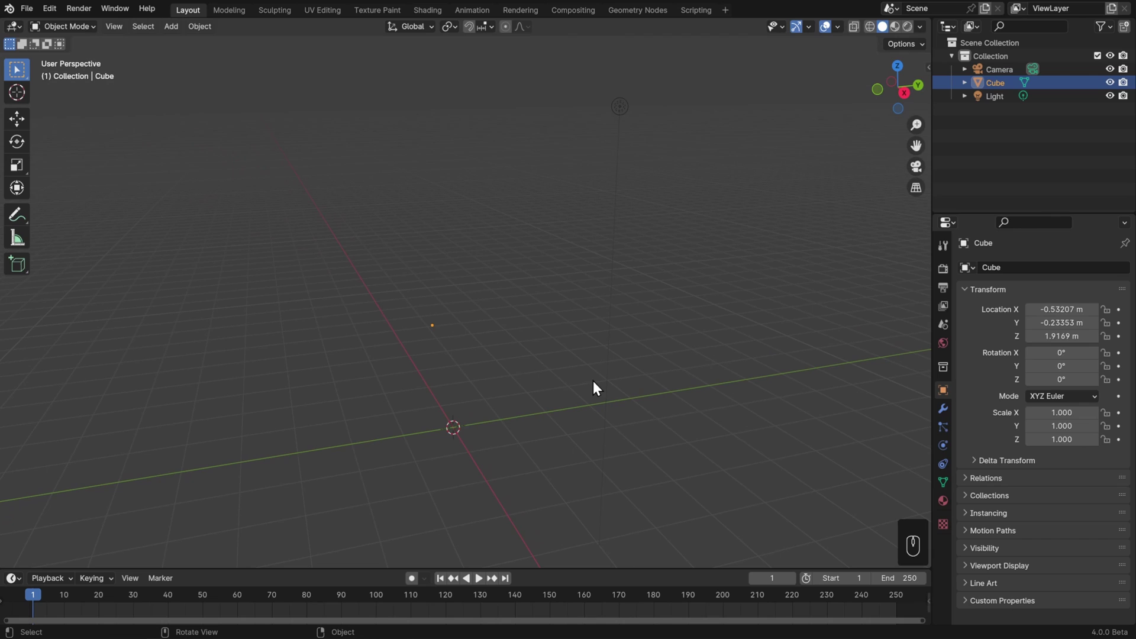
drag(81, 32, 81, 64)
key(shift+a)
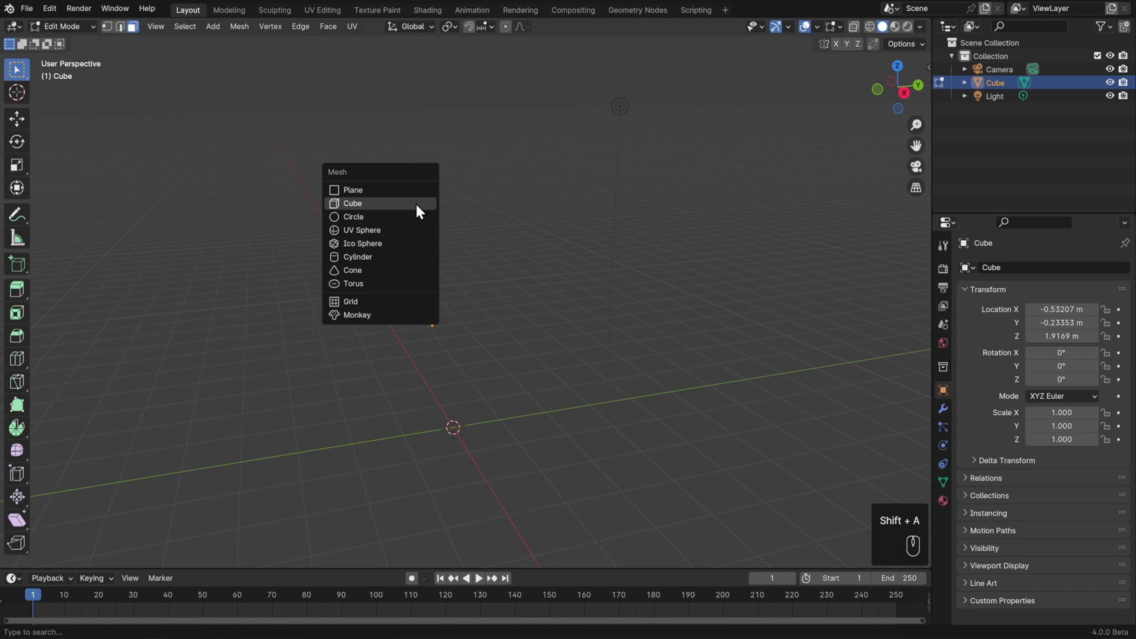
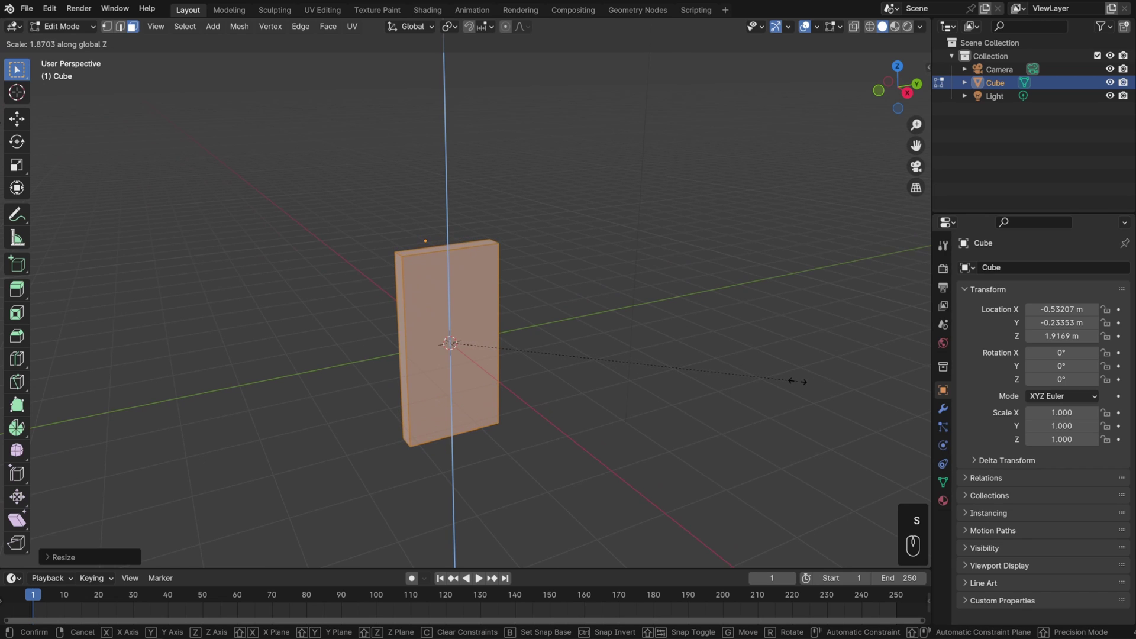
key(g)
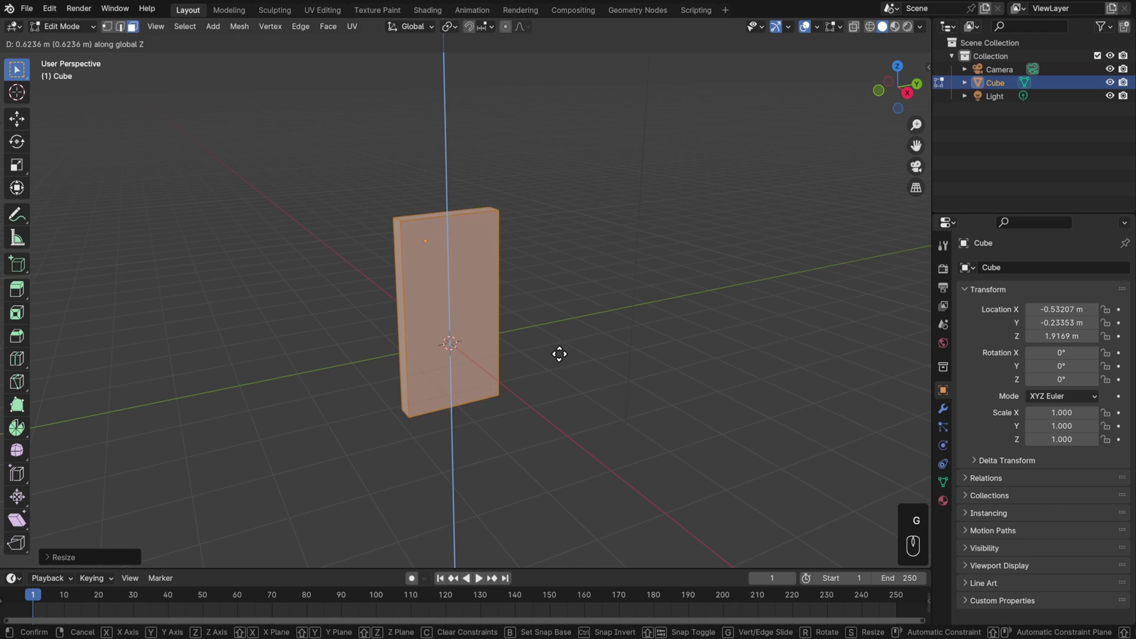
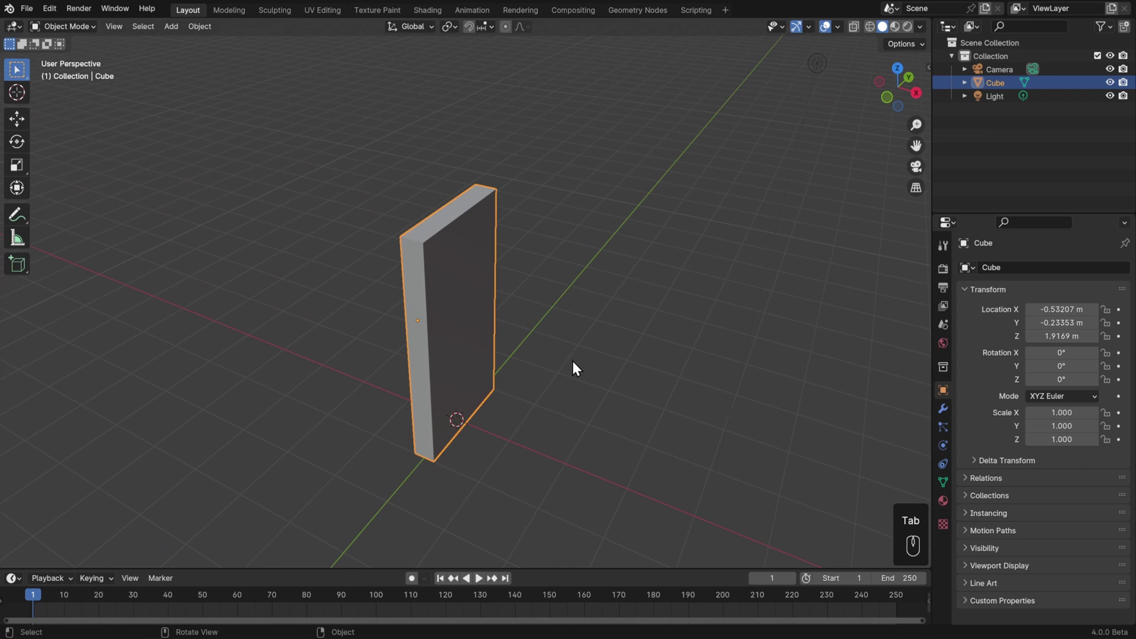
Return the door panel to Object Mode and bring up the viewport transform Options dropdown.
key(r)
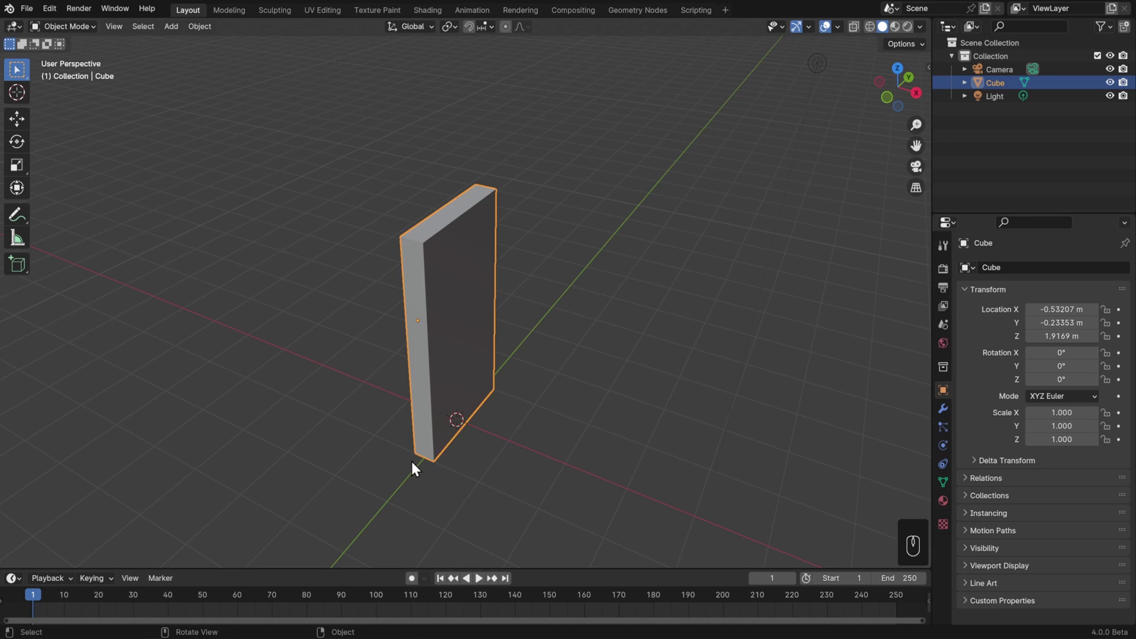
click(22, 126)
drag(469, 339, 511, 325)
Enable Affect Only Origins in the transform options.
key(ctrl+z)
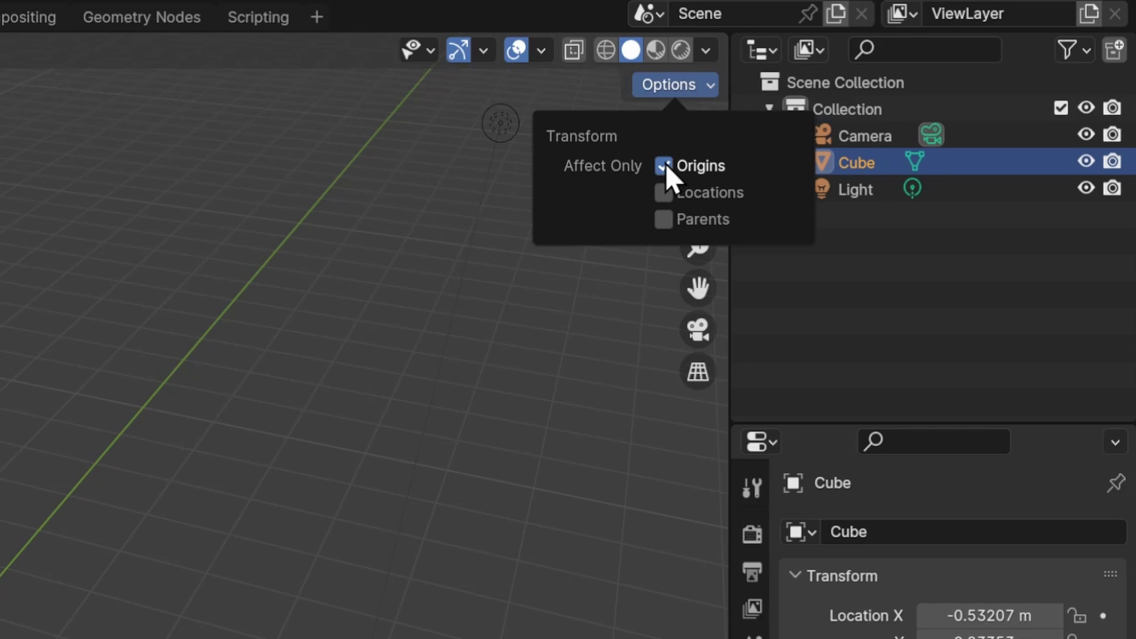
drag(469, 341, 428, 301)
click(402, 286)
click(321, 343)
click(354, 319)
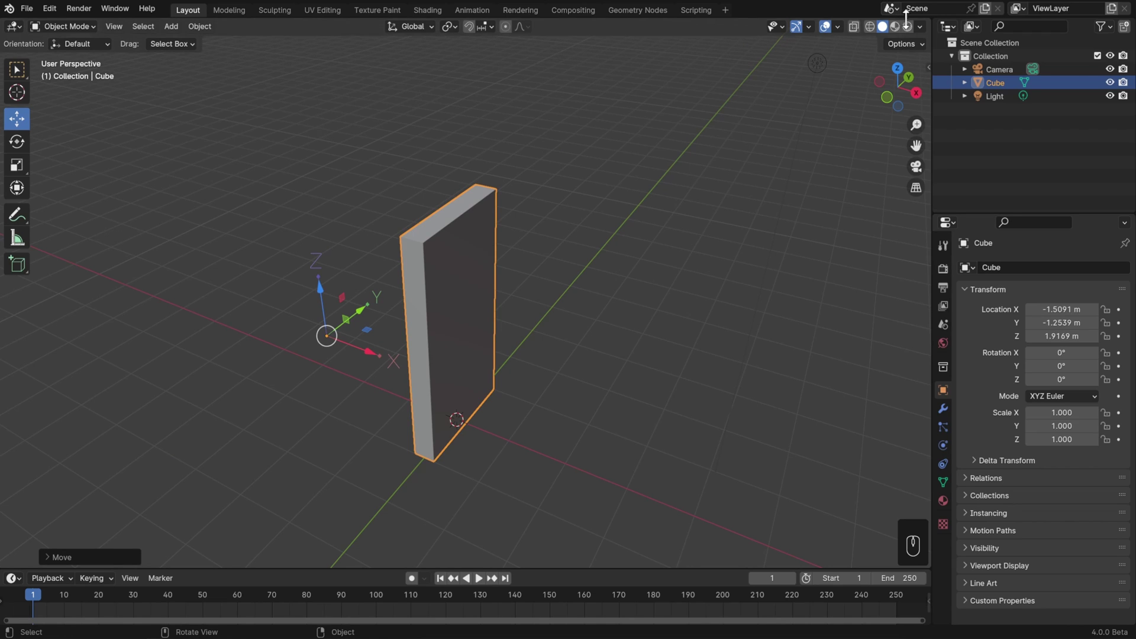
drag(913, 48, 742, 205)
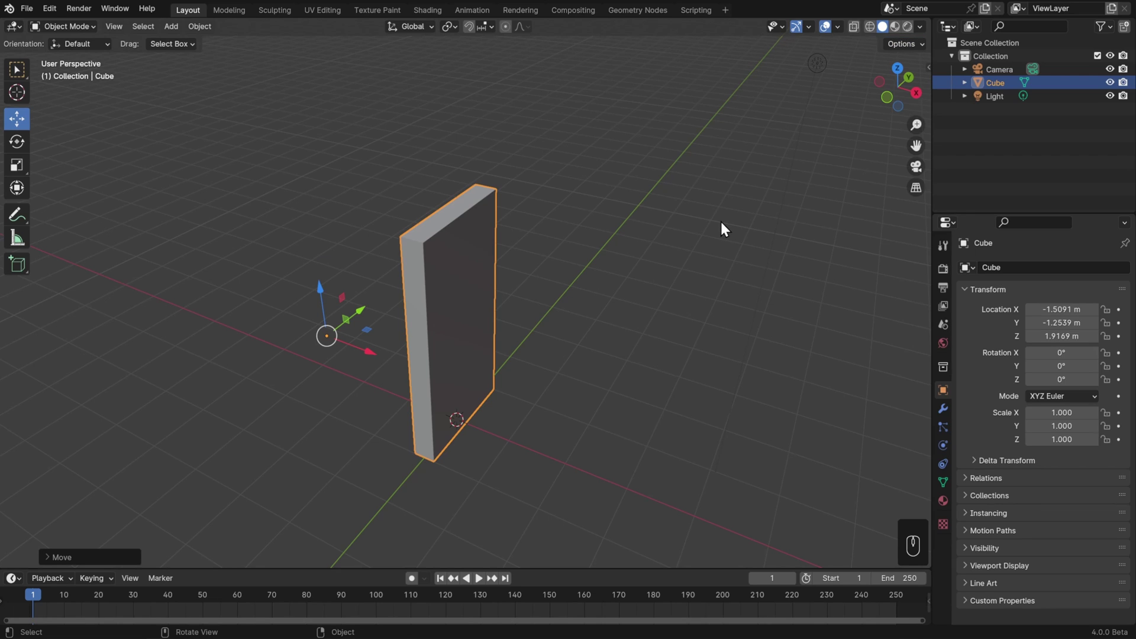
Set the door's origin to its geometry, then to the 3D cursor at the world centre, location 0, 0, 0.
drag(209, 28, 431, 74)
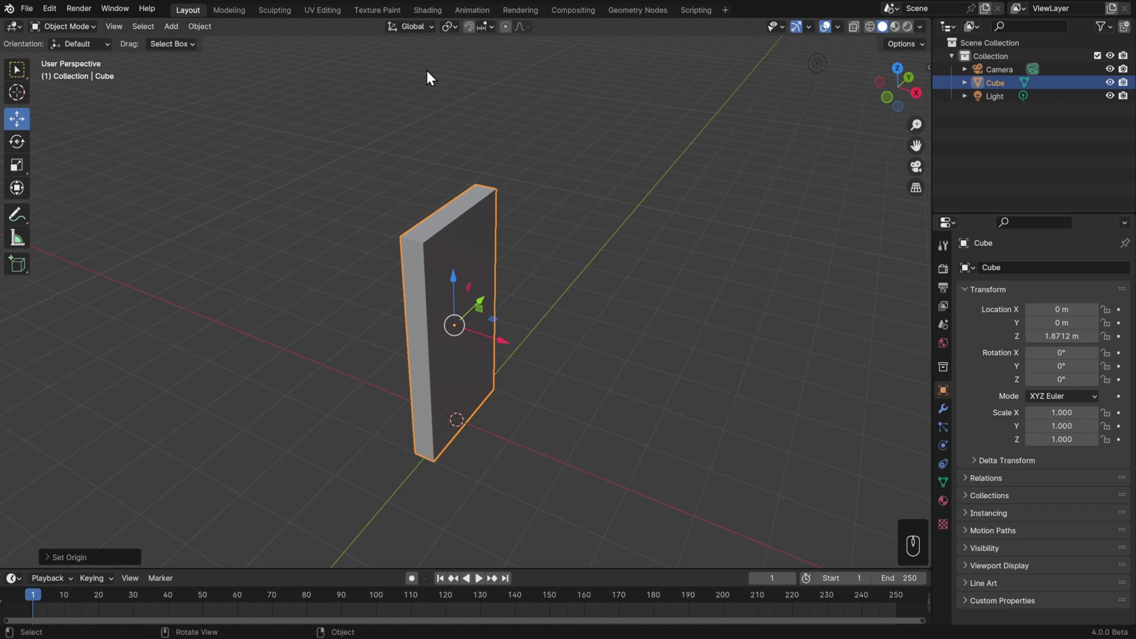
drag(202, 27, 444, 90)
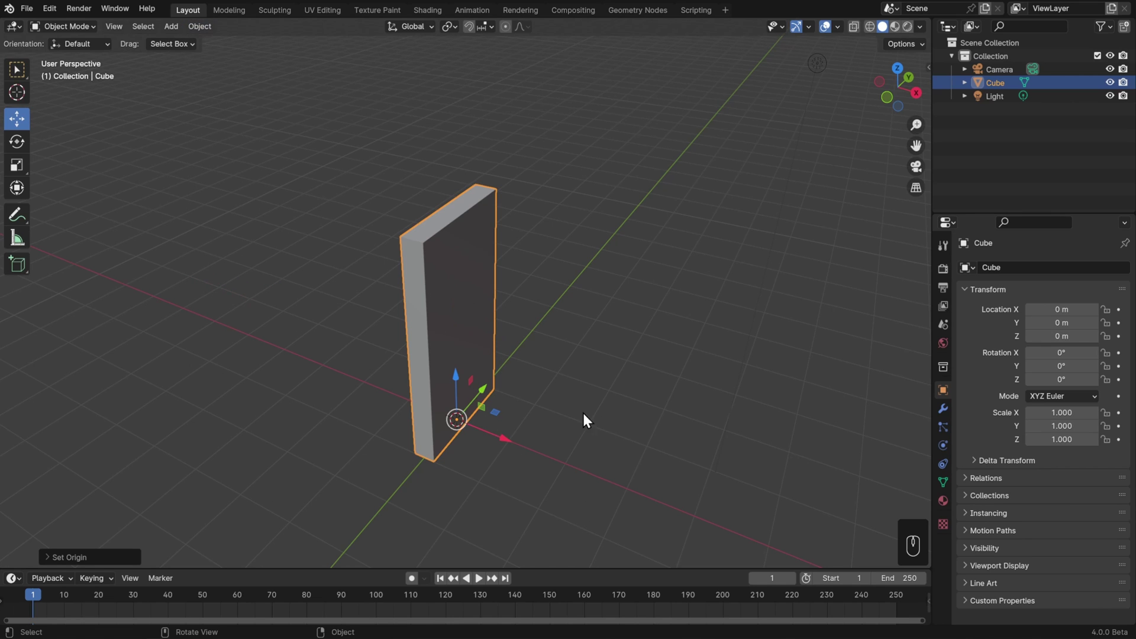
drag(583, 416, 579, 397)
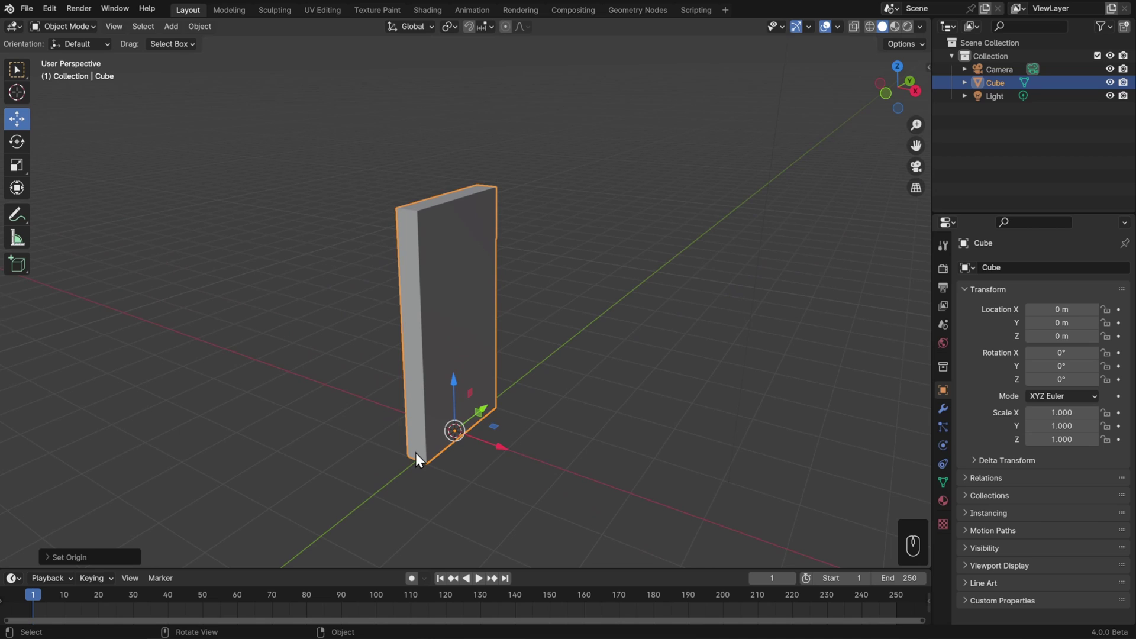
drag(206, 30, 534, 238)
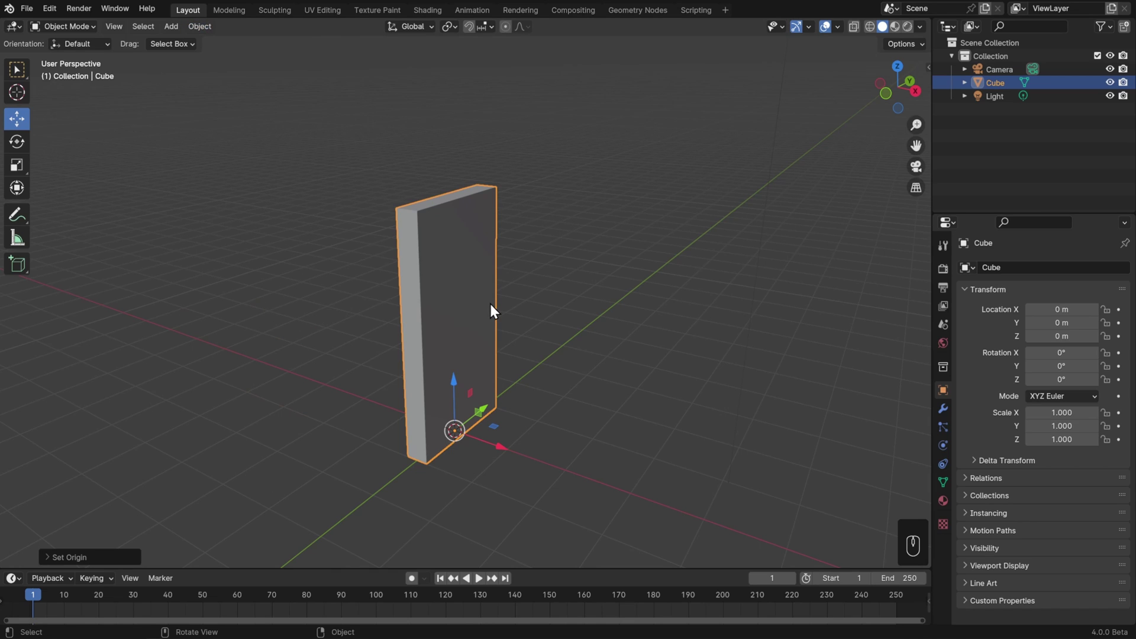
Snap the 3D cursor to the door's bottom corner vertex, set the origin there and test-rotate about Z.
key(Tab)
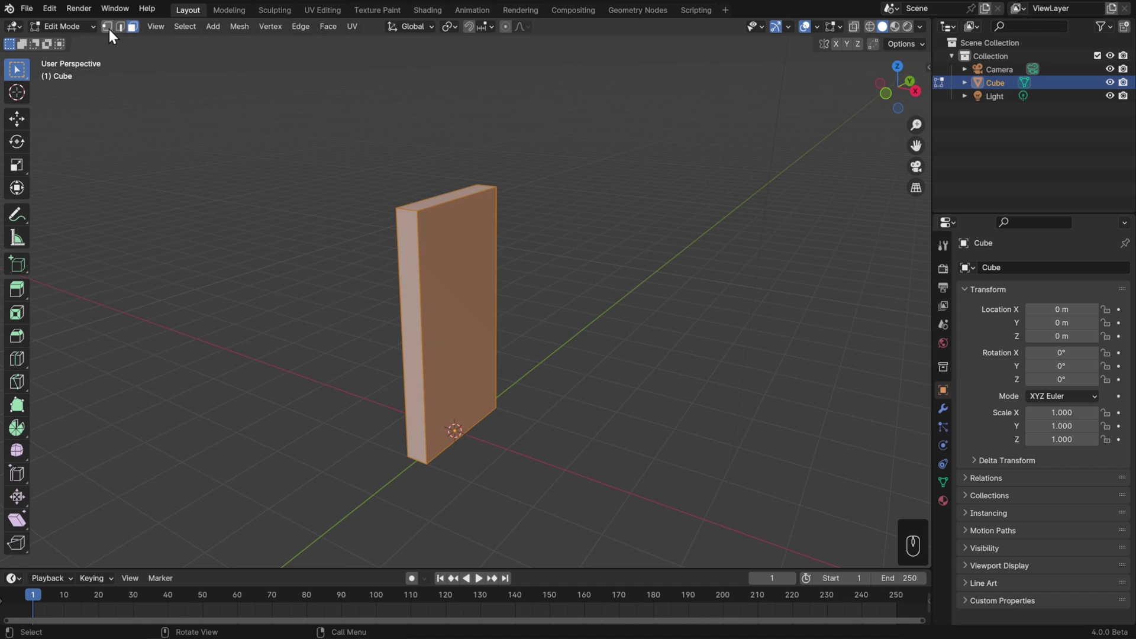
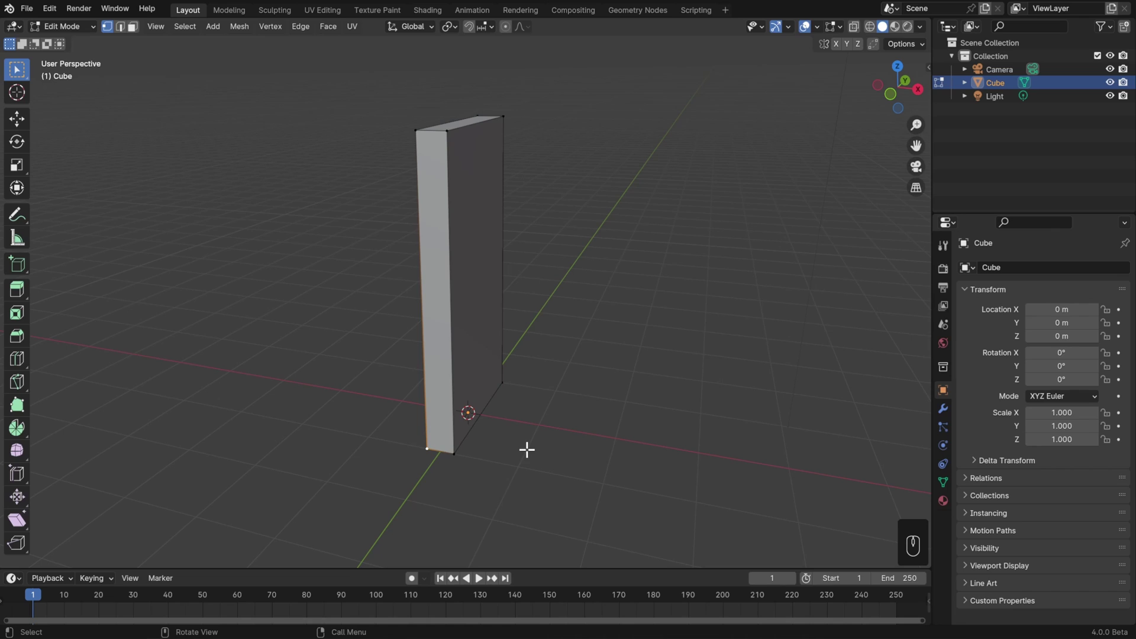
drag(242, 32, 429, 133)
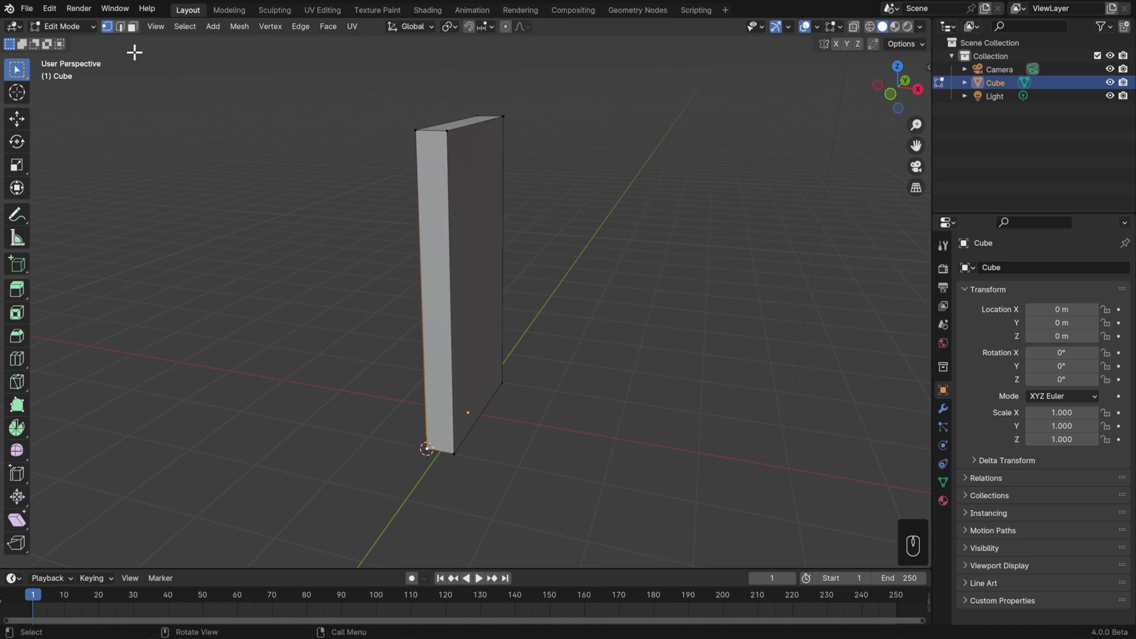
drag(88, 37, 87, 47)
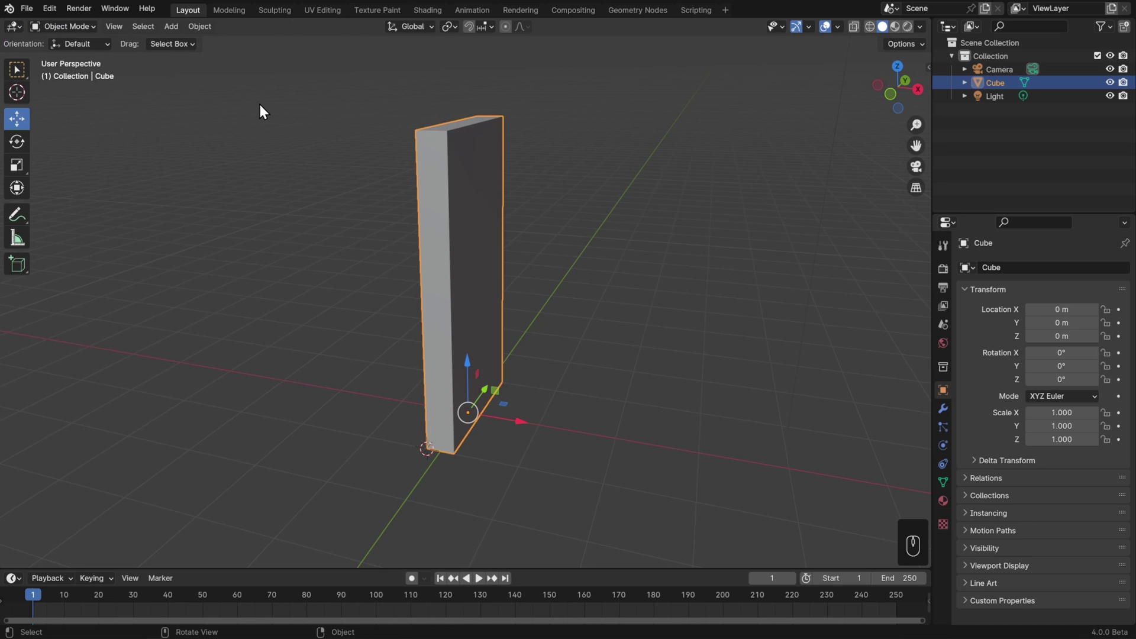
drag(211, 30, 442, 87)
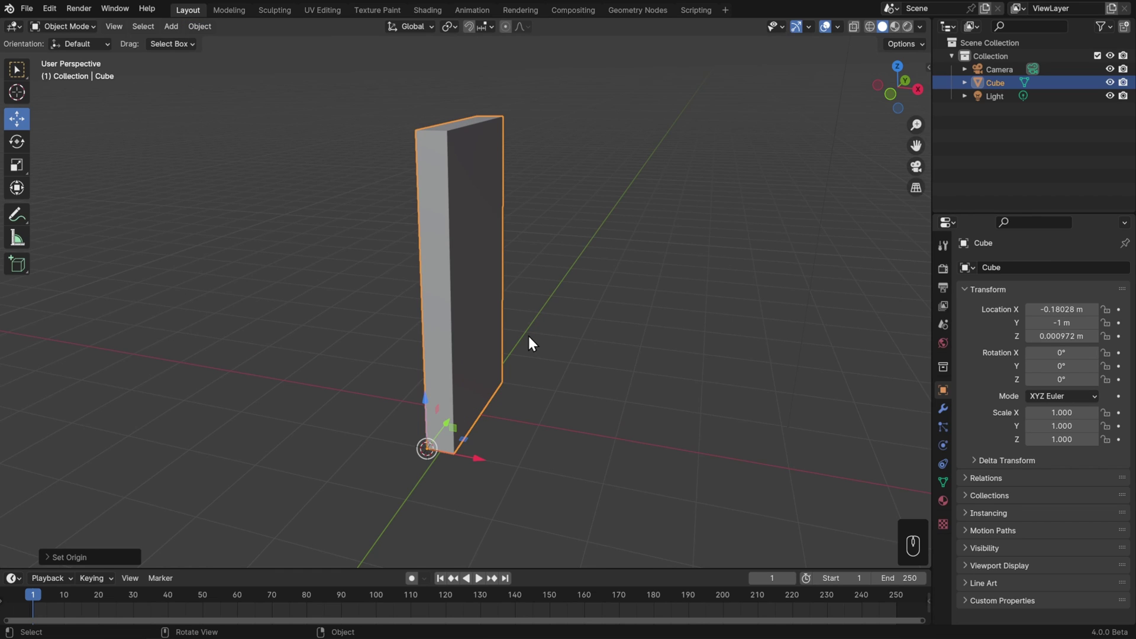
key(r)
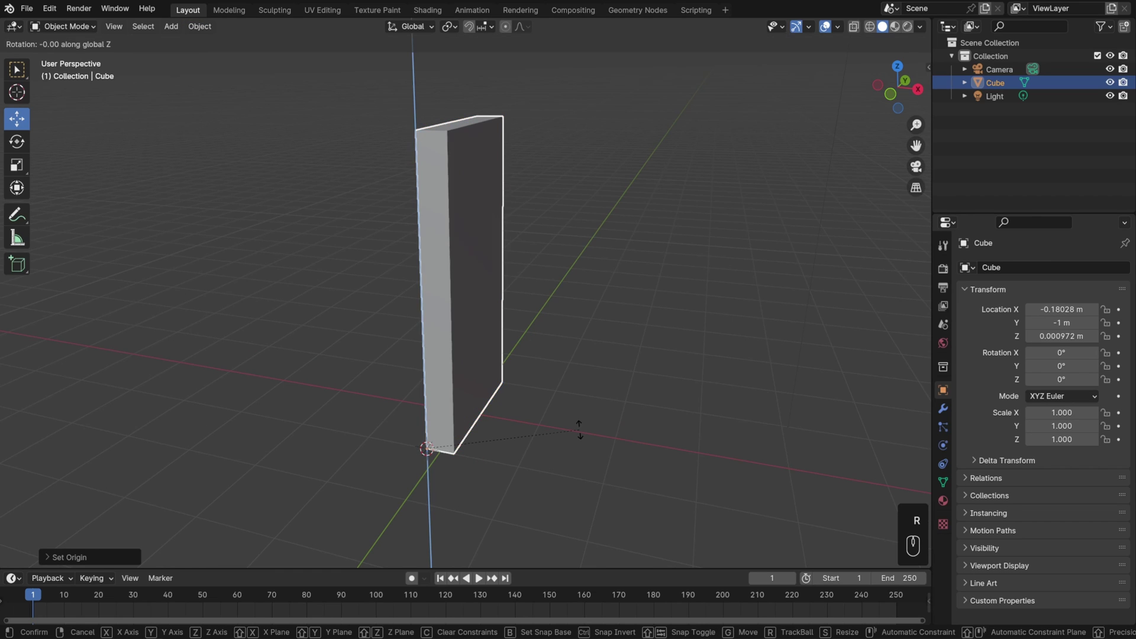
Add a UV sphere and a cylinder, moving the cylinder to the right of the door.
key(ctrl+z)
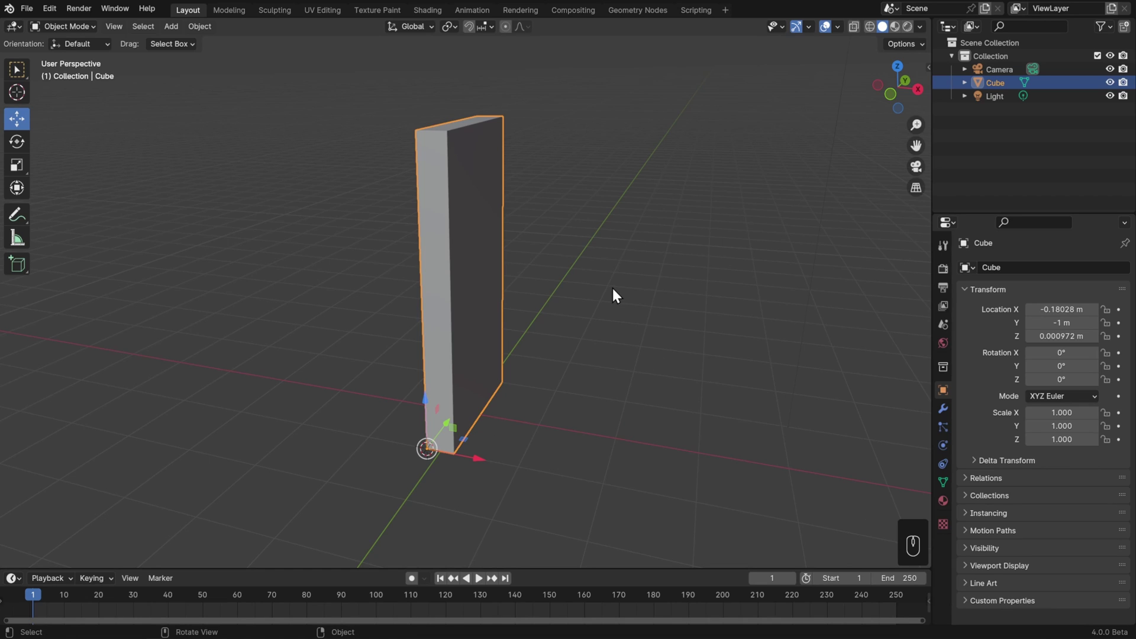
key(shift+a)
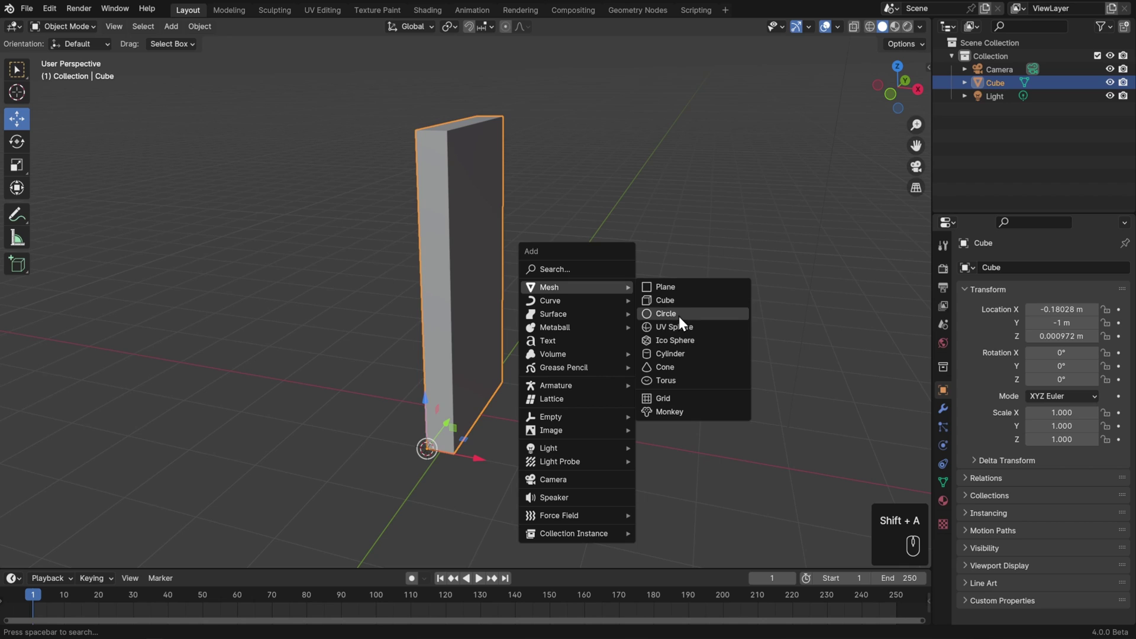
key(g)
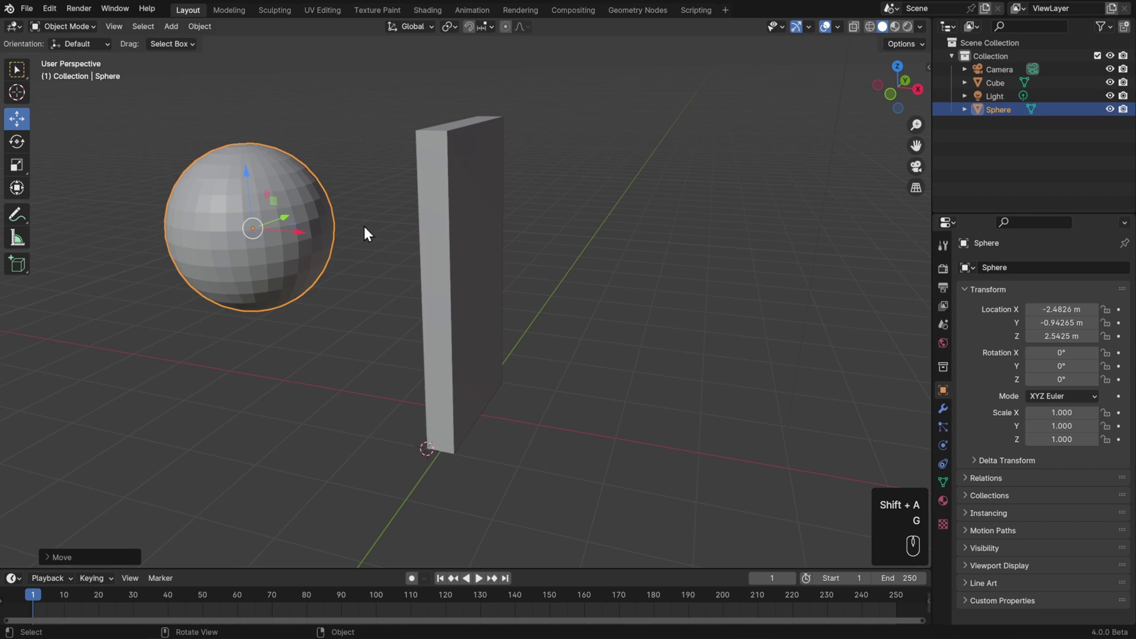
key(shift+a)
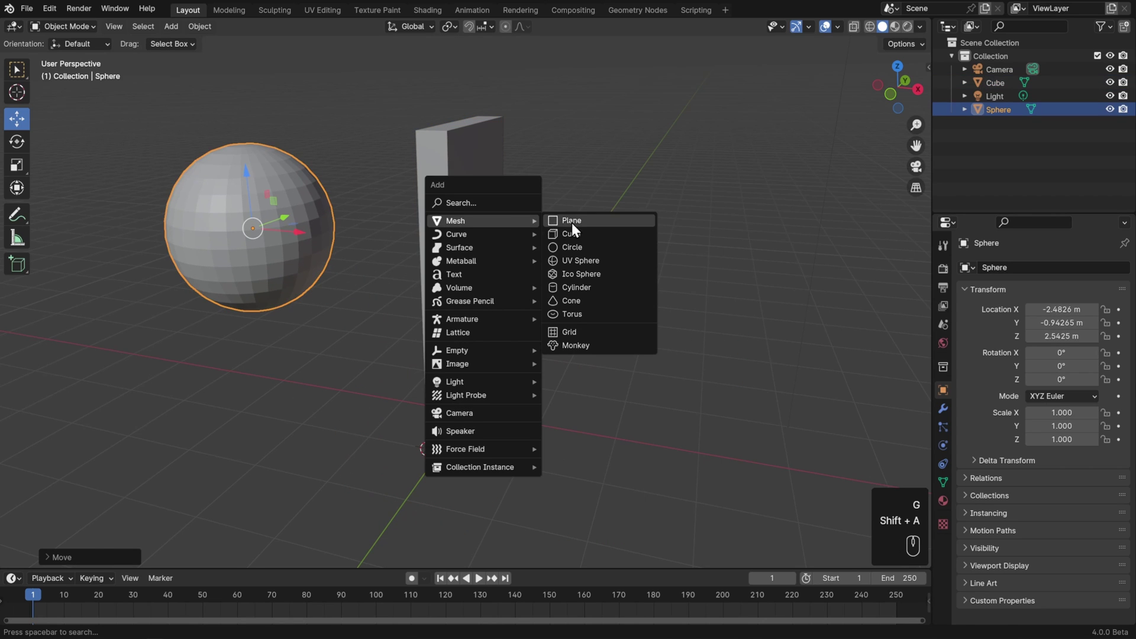
key(g)
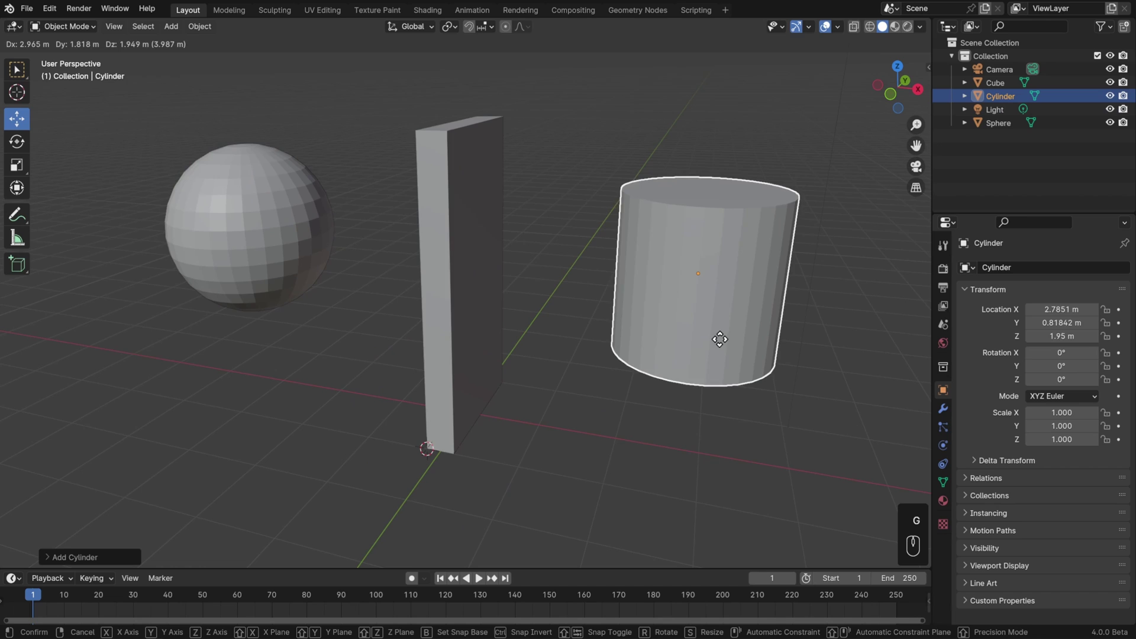
drag(663, 358, 589, 426)
key(g)
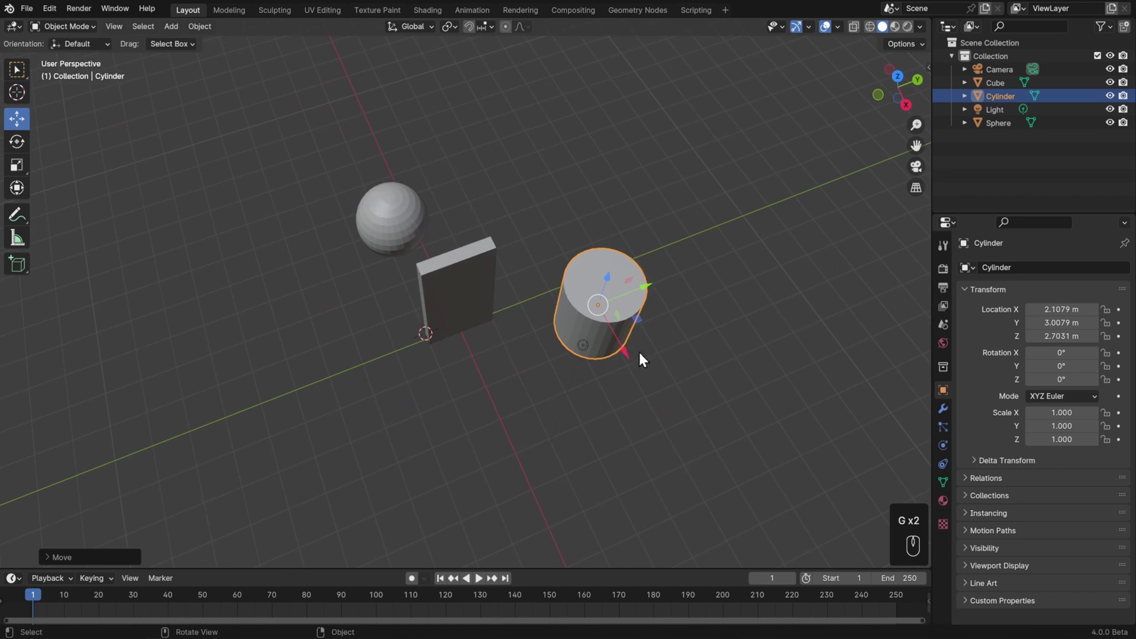
Move the sphere to the left of the door at about -1.31, -2.74, 1.54.
click(388, 225)
key(g)
drag(382, 342, 400, 270)
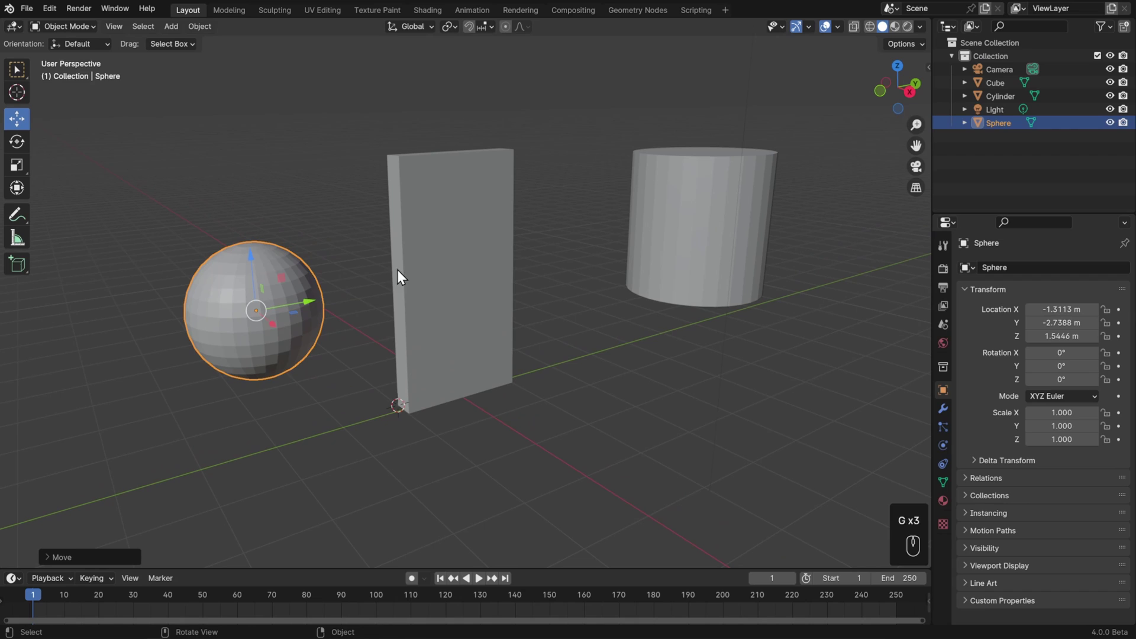
middle_click(679, 230)
click(441, 213)
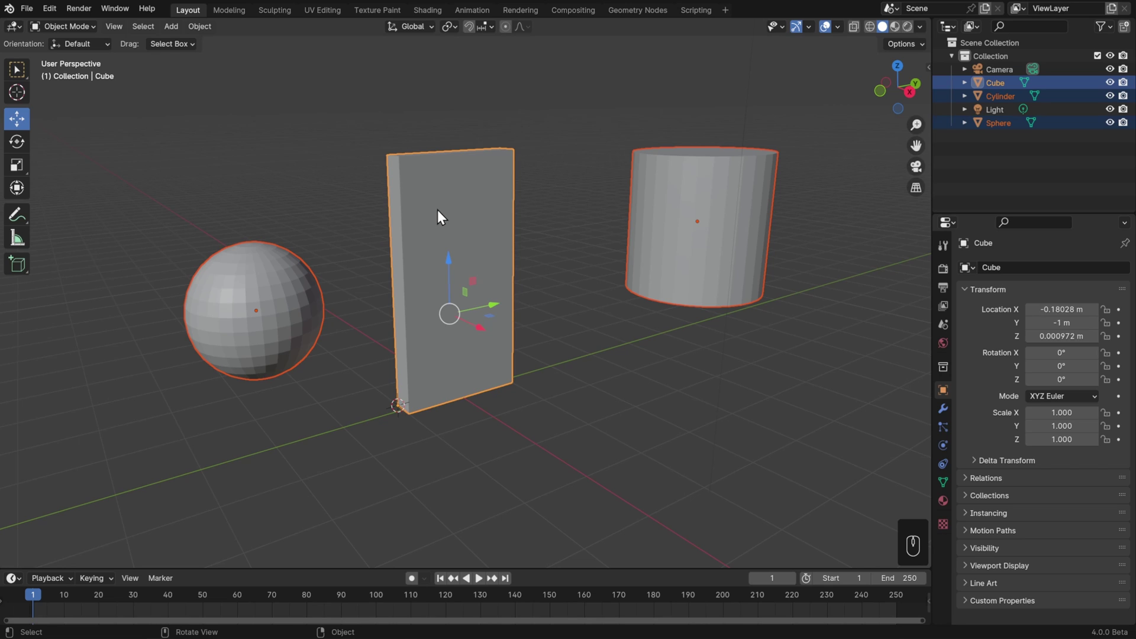
drag(205, 26, 242, 156)
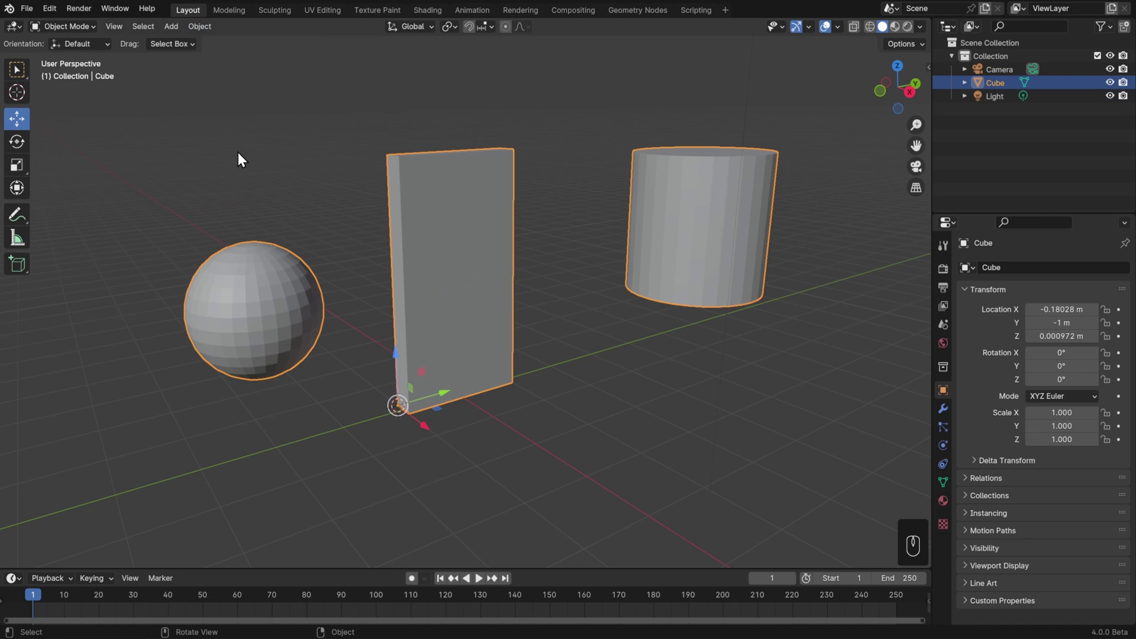
key(g)
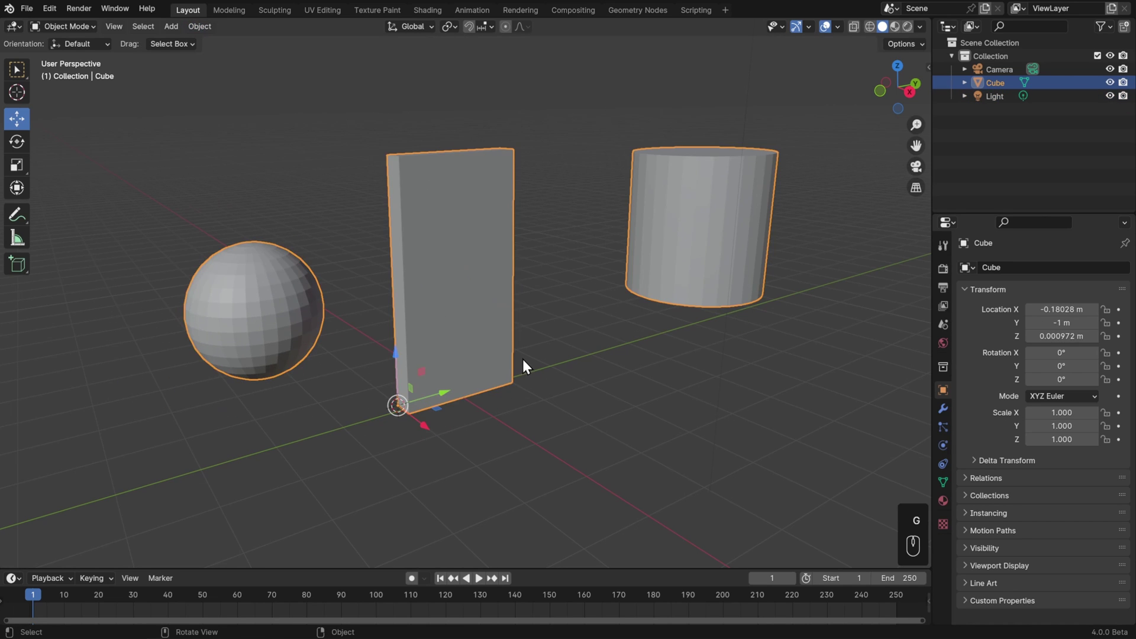
key(r)
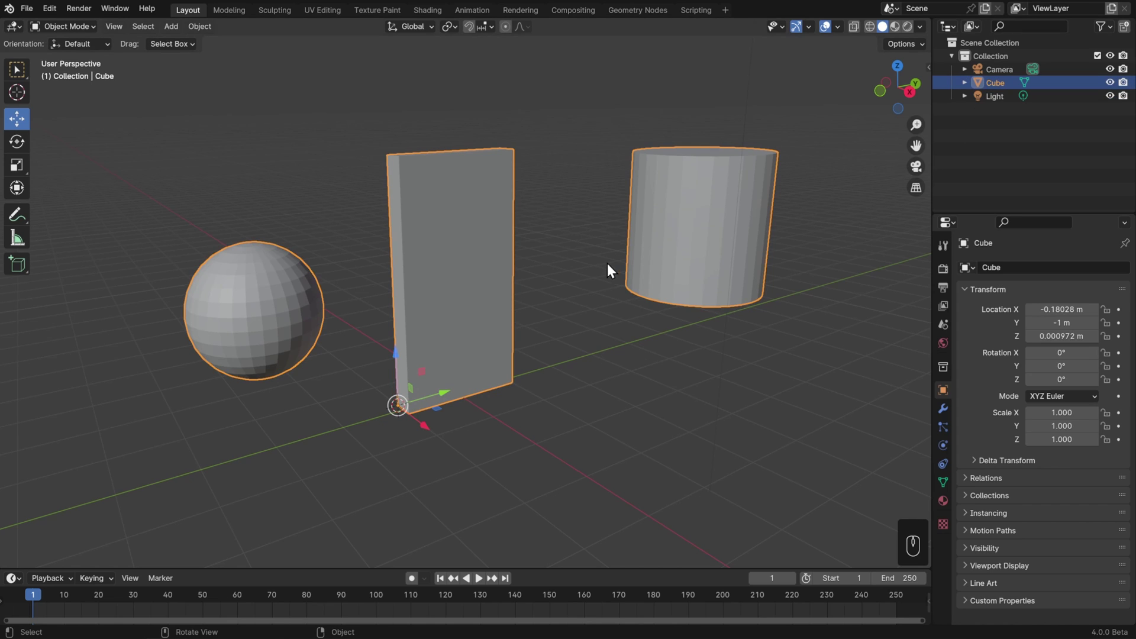
Select the sphere's linked geometry in Edit Mode and separate it into its own object, Cube.001.
key(Tab)
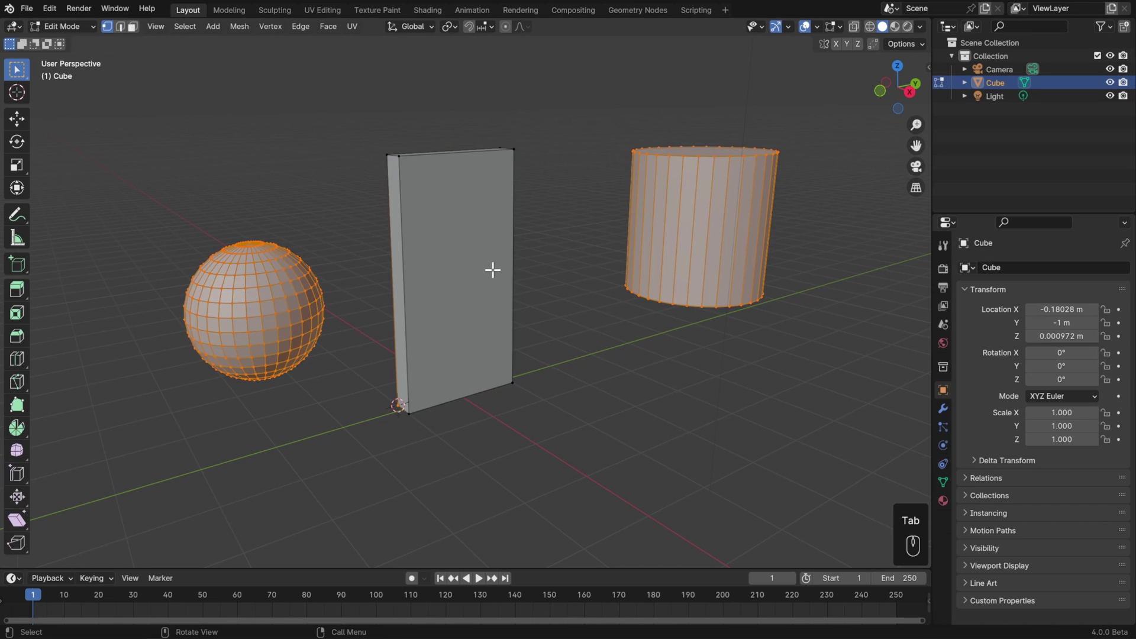
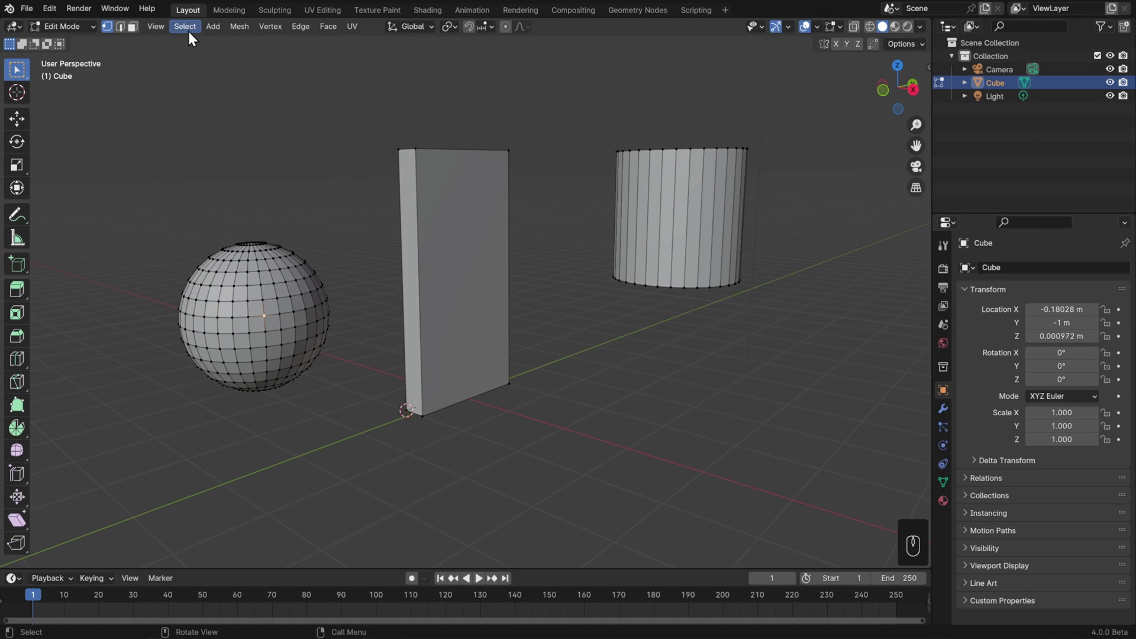
drag(193, 30, 416, 257)
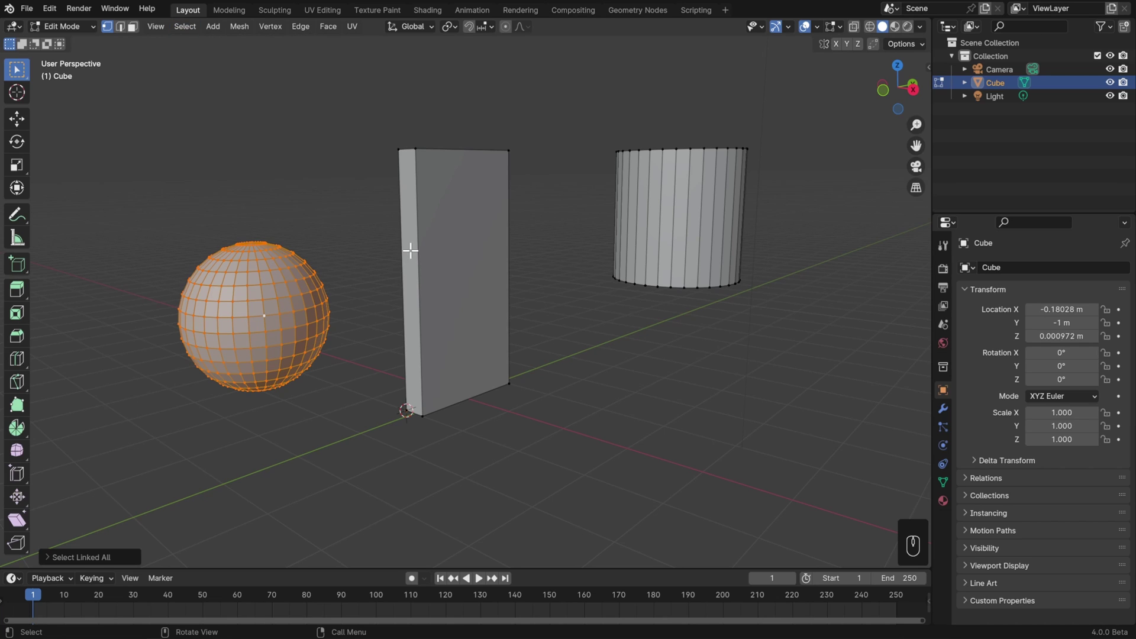
drag(244, 36, 388, 148)
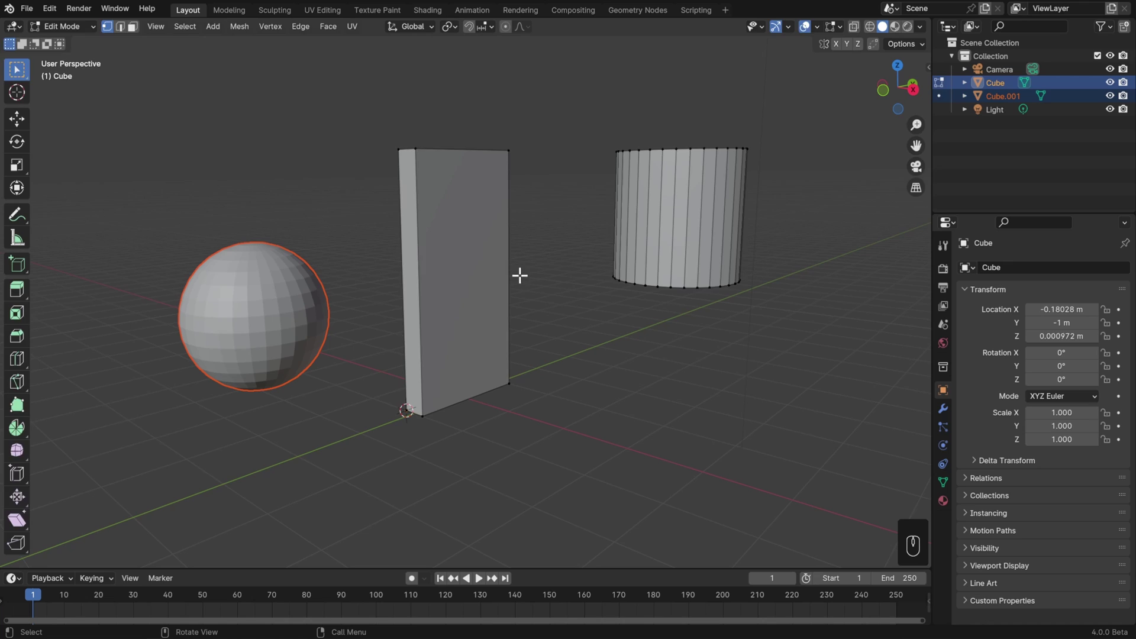
Select the separated sphere in Object Mode and set its origin to geometry at its centre.
key(Tab)
click(258, 299)
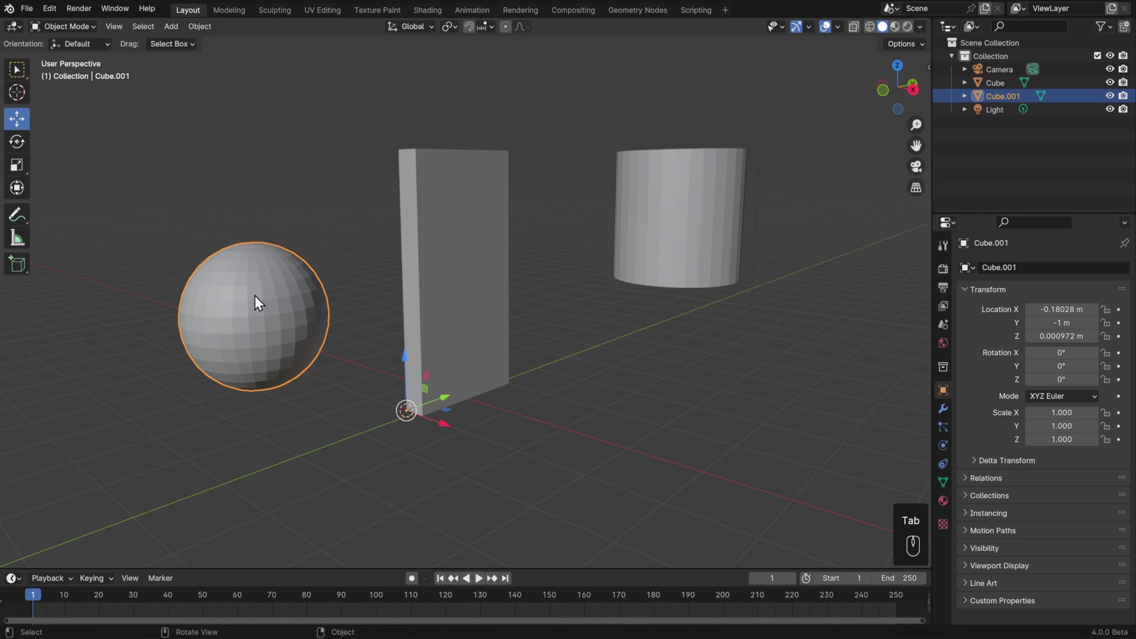
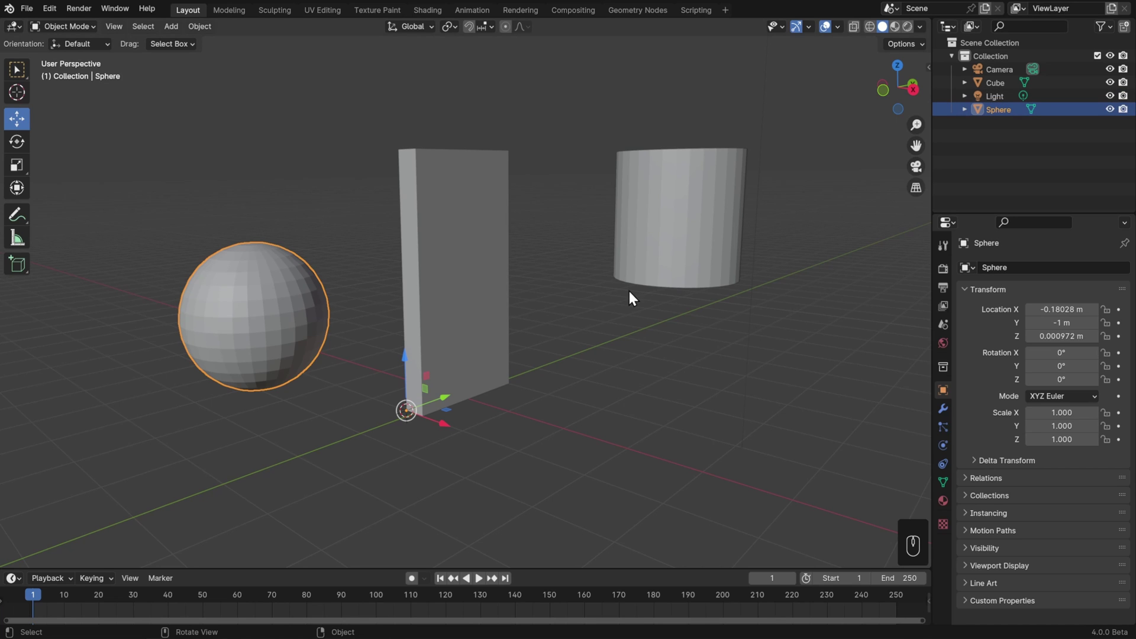
key(g)
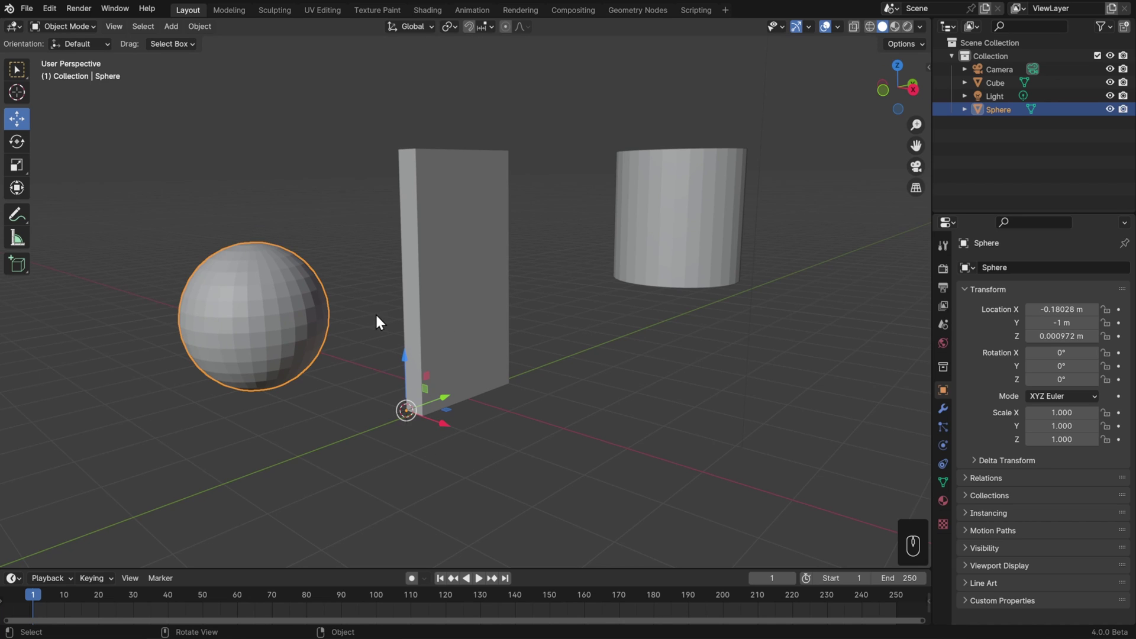
drag(206, 31, 392, 75)
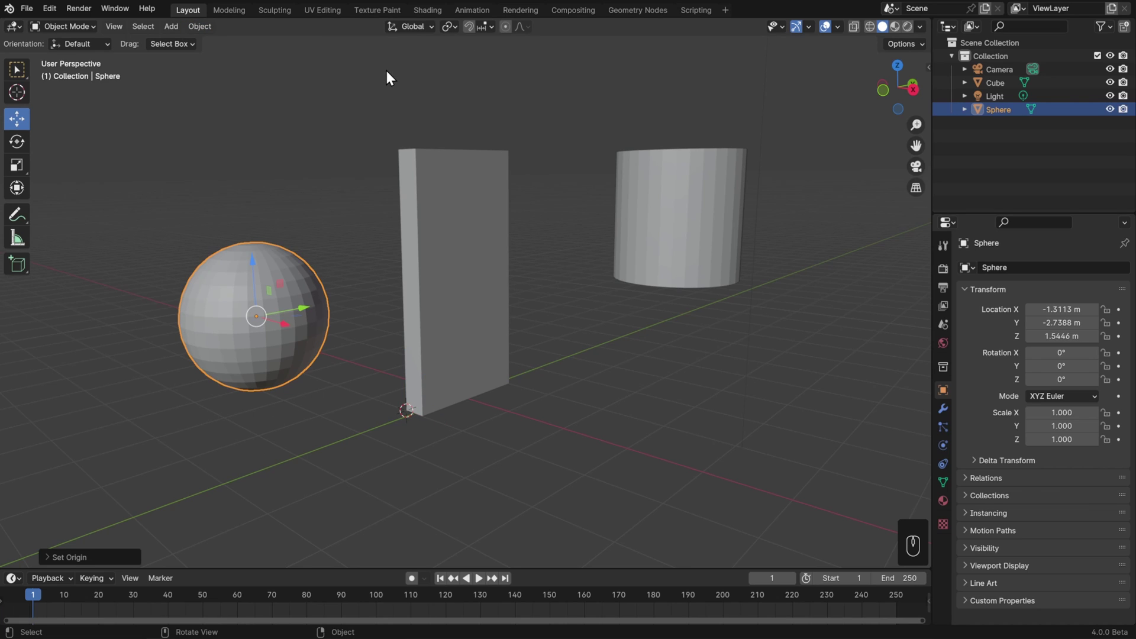
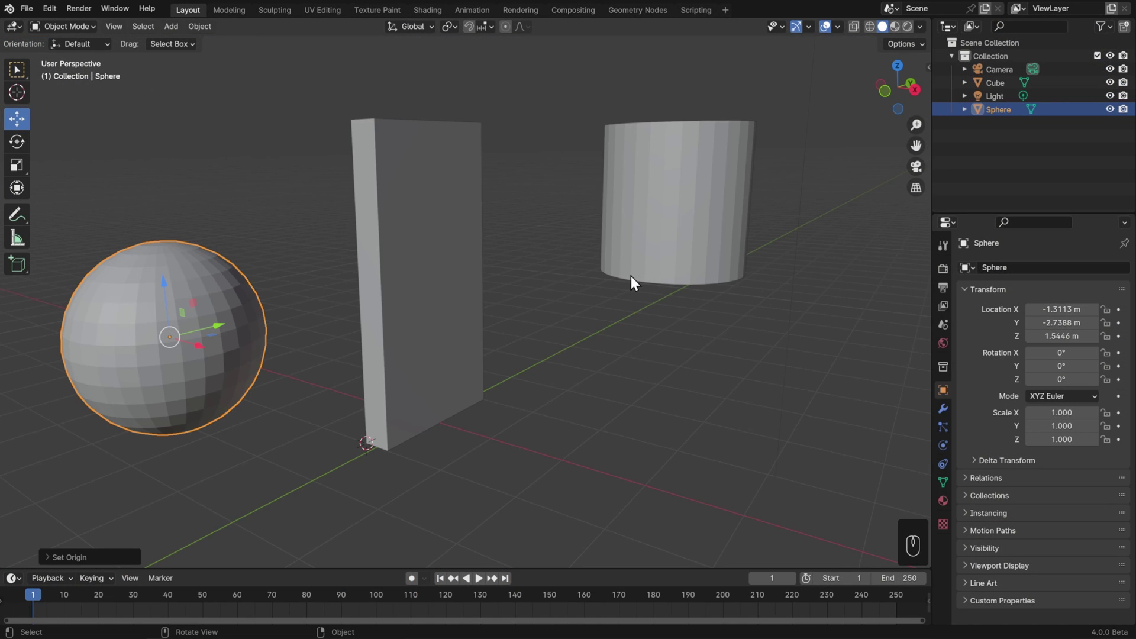
Select the combined door object, enter Edit Mode and select all linked cylinder geometry.
click(648, 260)
drag(689, 263, 661, 298)
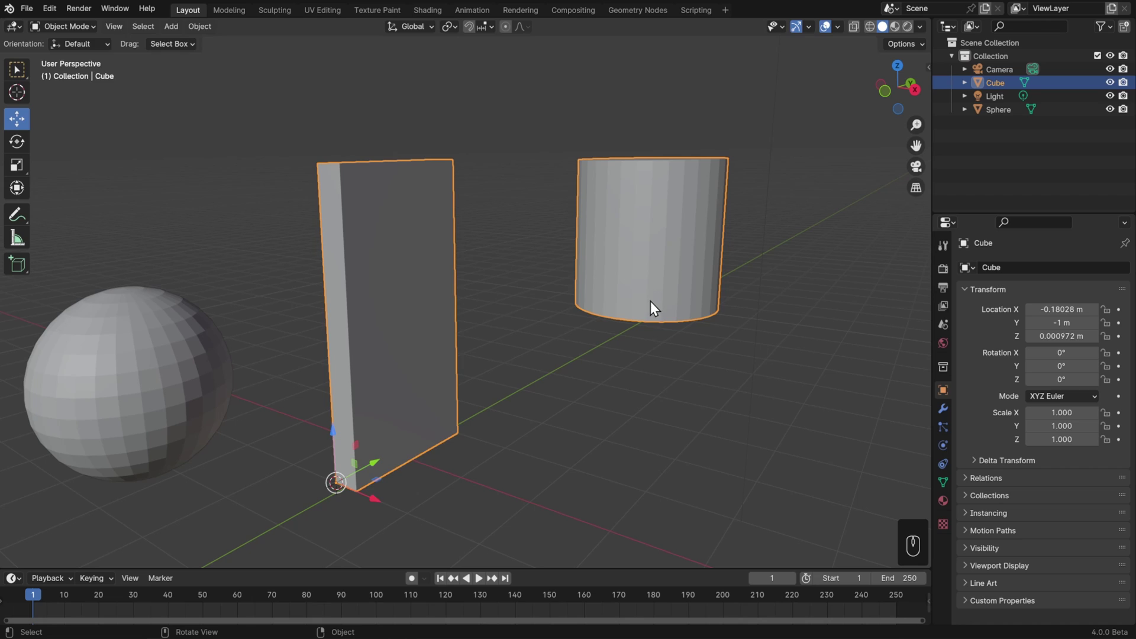
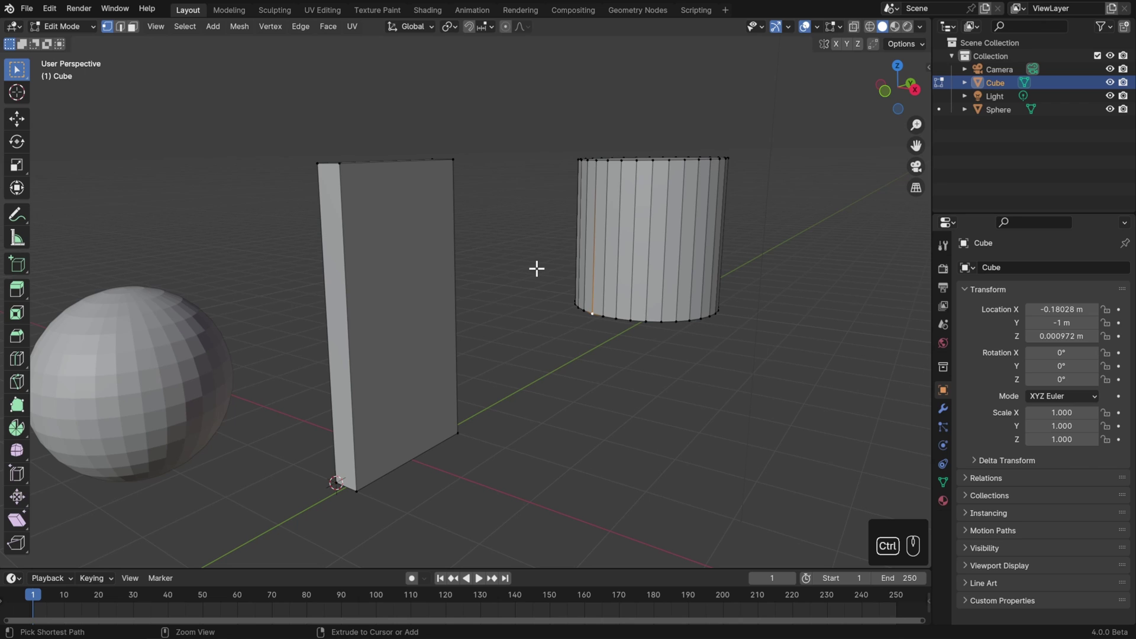
key(ctrl+l)
drag(193, 28, 388, 223)
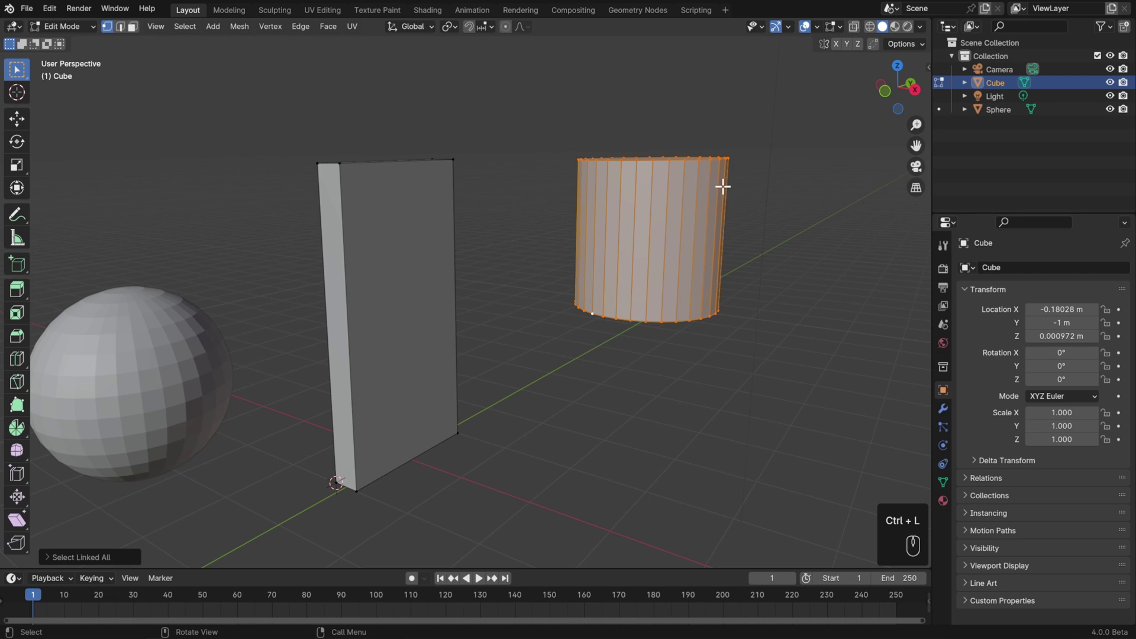
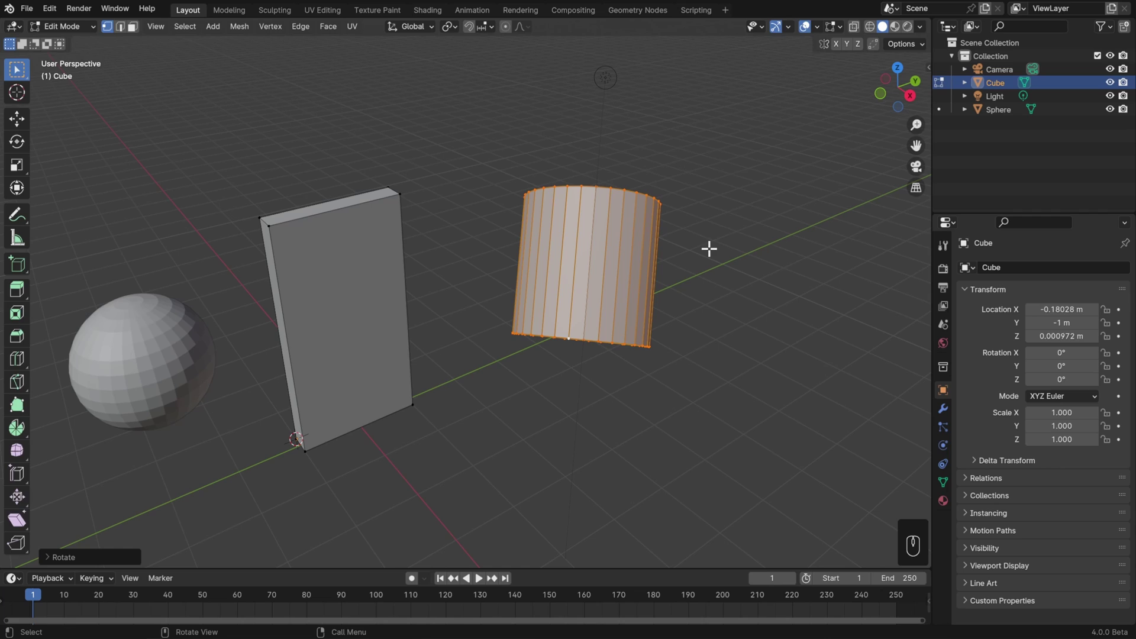
Undo the stray local-axis rotate and move of the door, back to the cylinder selection.
key(Tab)
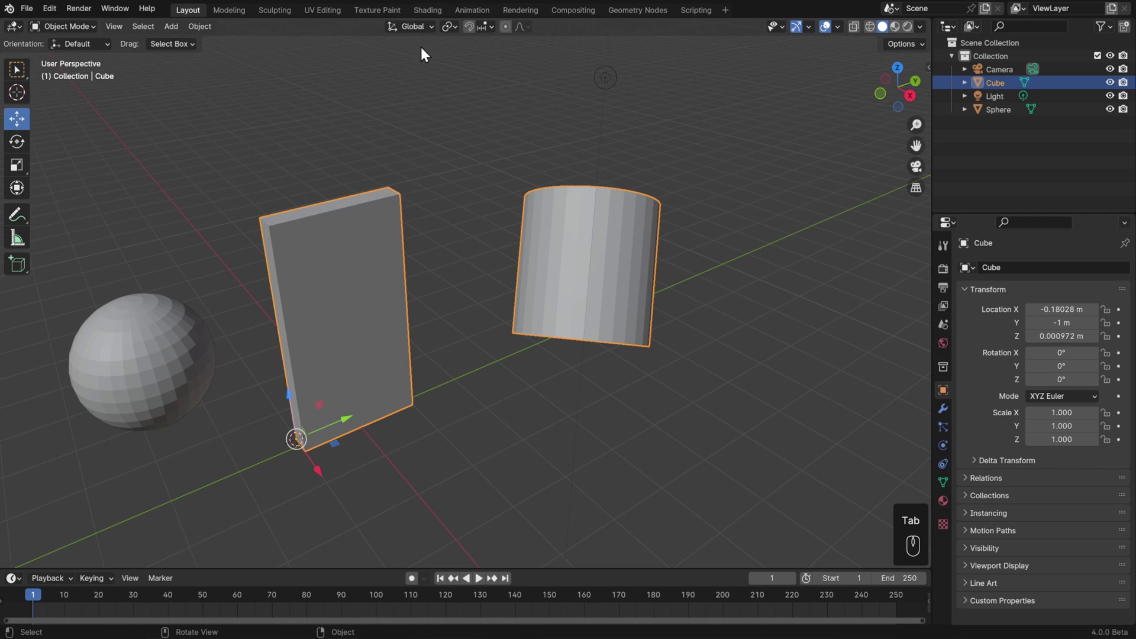
drag(426, 34, 438, 238)
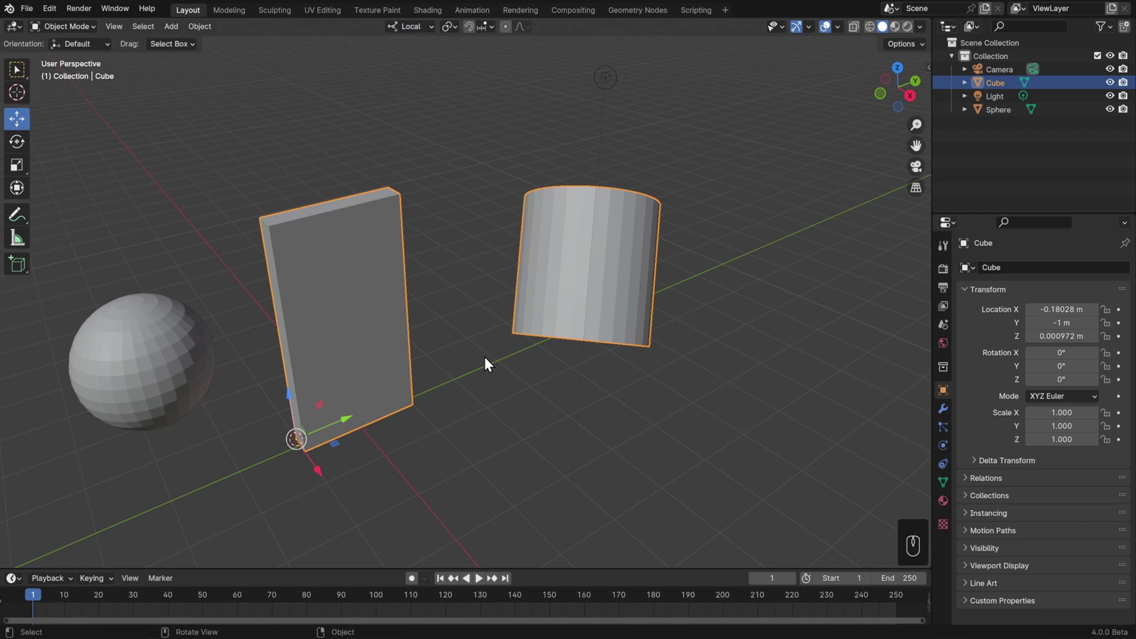
click(348, 424)
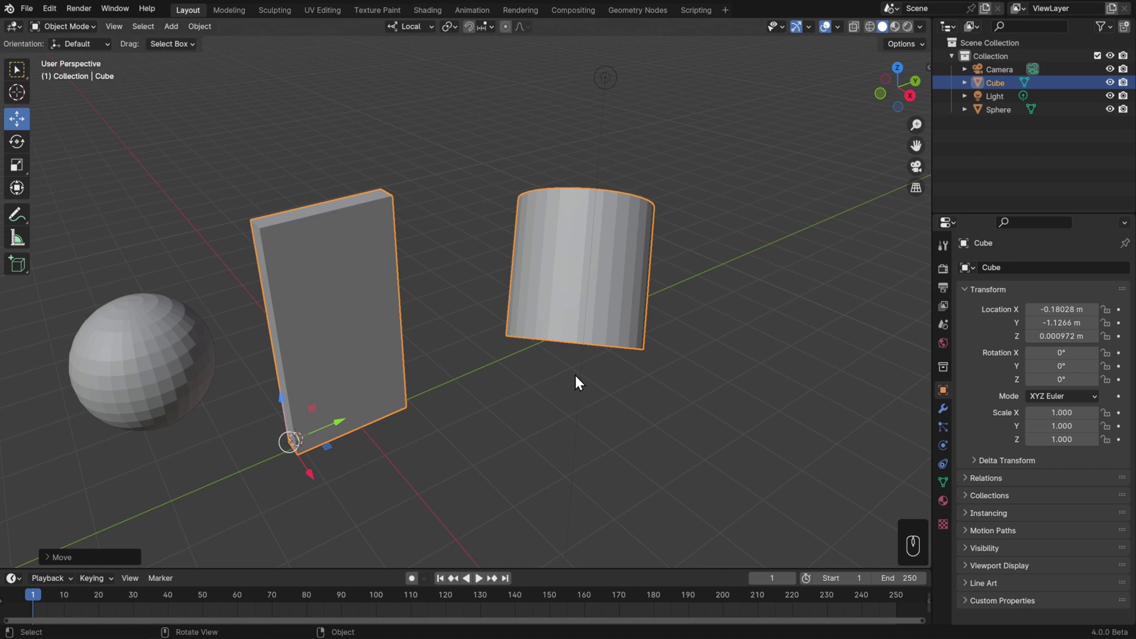
key(ctrl+z)
key(ctrl+z)
key(ctrl+z)
Separate the cylinder into its own object Cube.001 and set its origin to geometry.
key(ctrl+z)
key(ctrl+z)
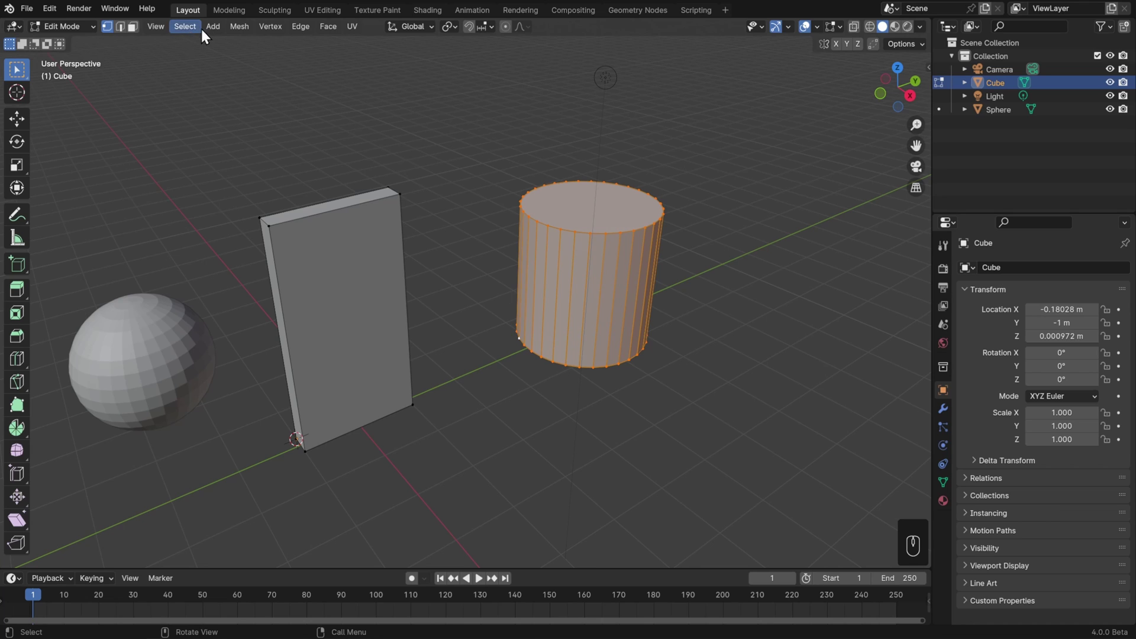
drag(246, 33, 408, 150)
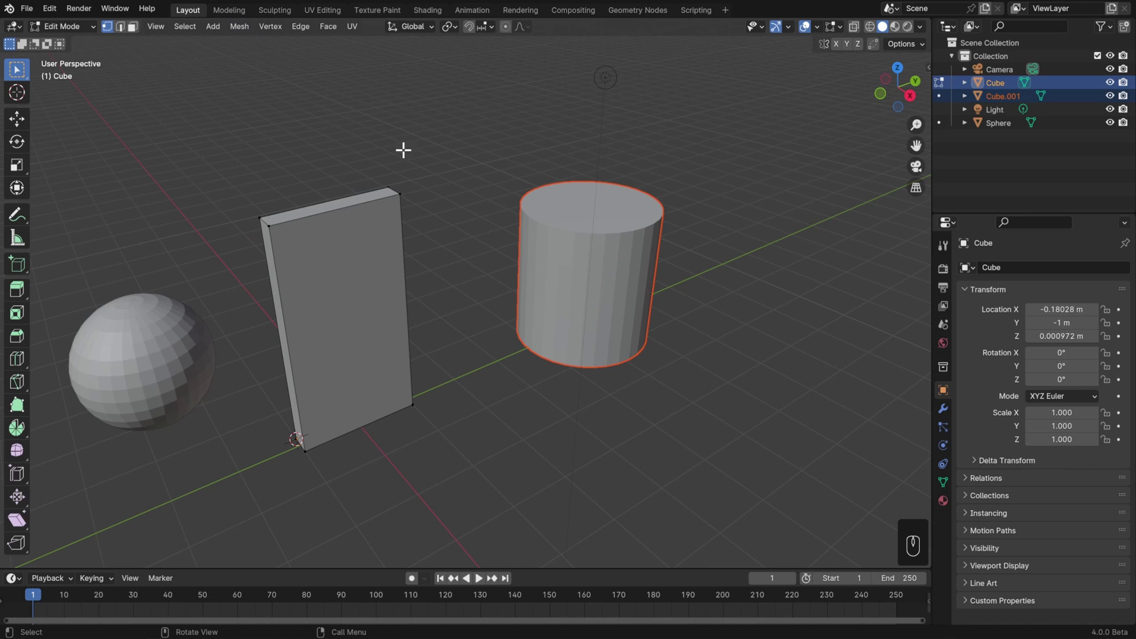
key(Tab)
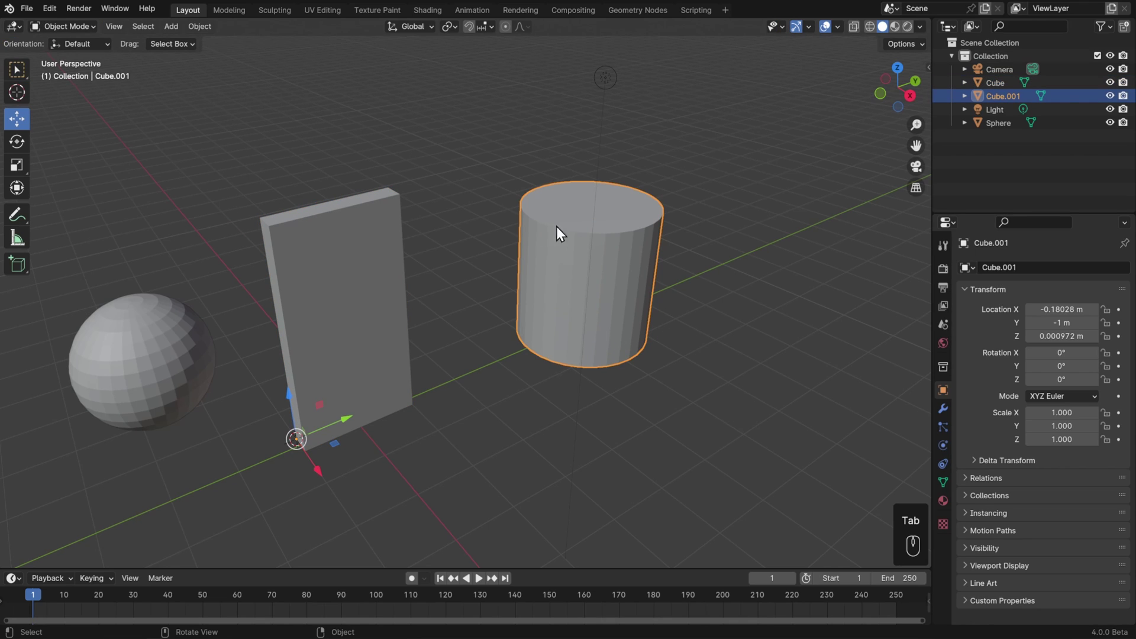
drag(209, 32, 410, 73)
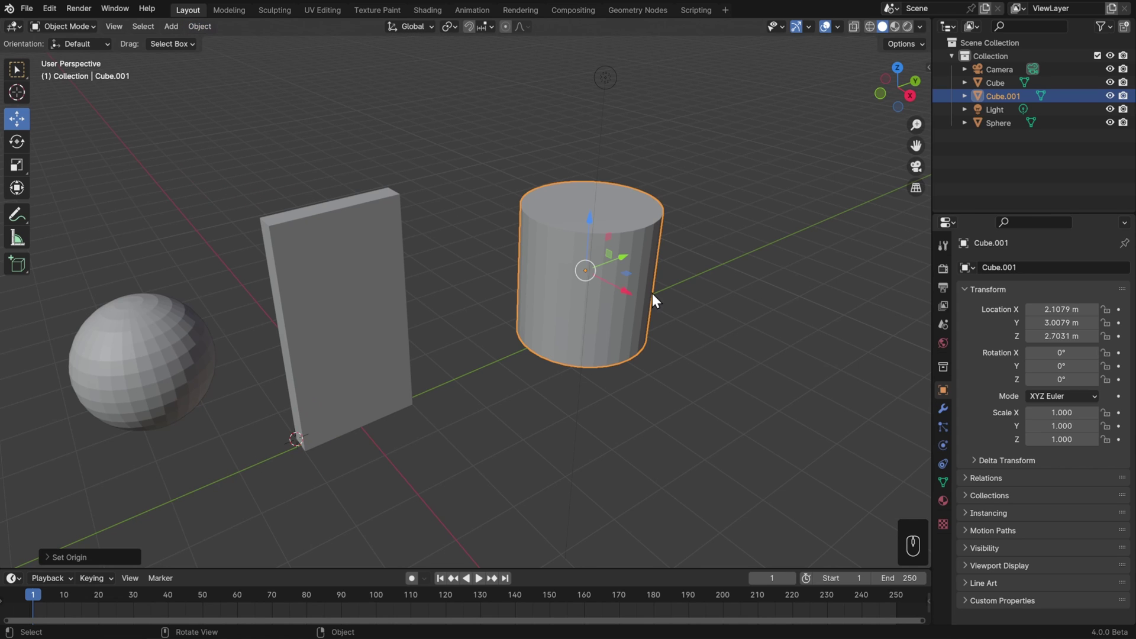
Rotate the cylinder freely with R to tilt it to a new angle.
drag(695, 318, 605, 286)
key(r)
drag(636, 313, 652, 416)
key(r)
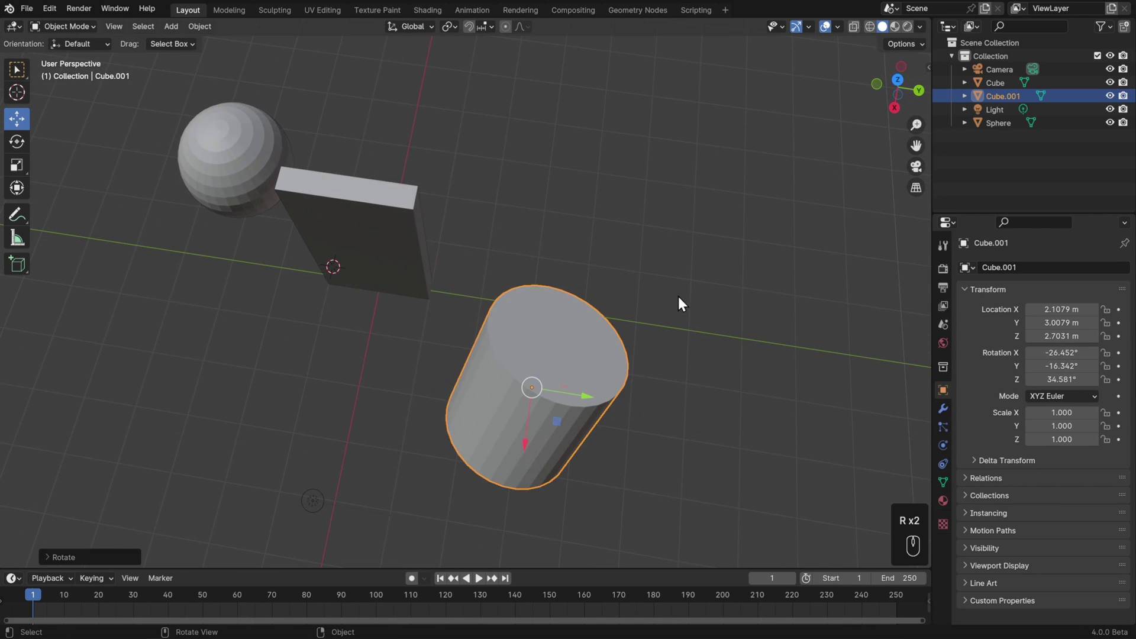
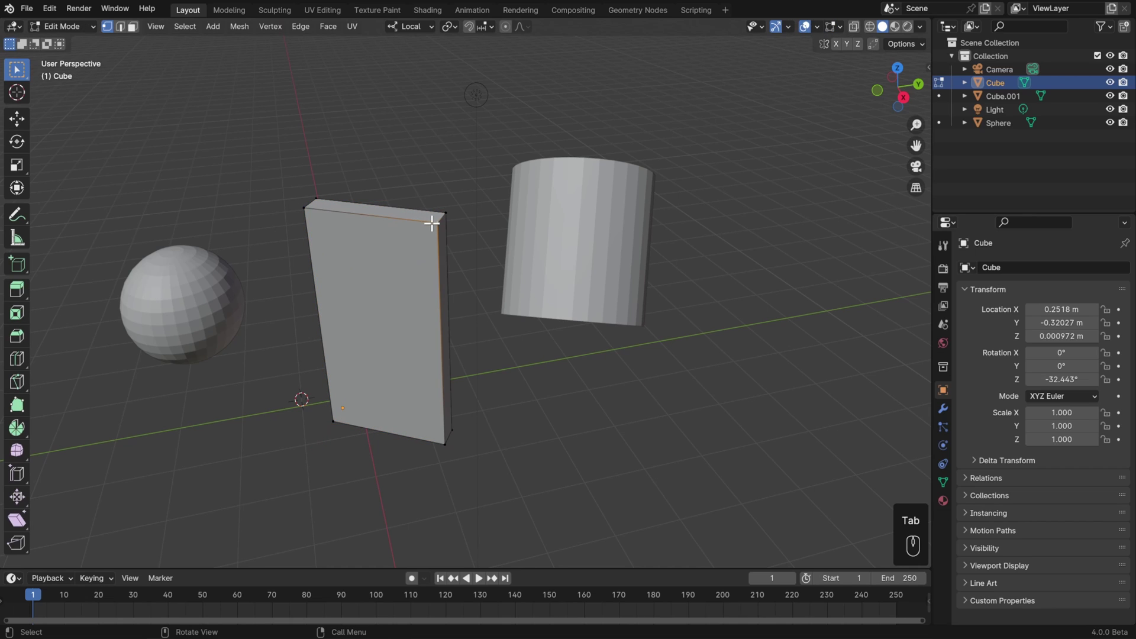
With the door turned about -32° around Z, bring up the Add Mesh menu in Edit Mode.
key(Delete)
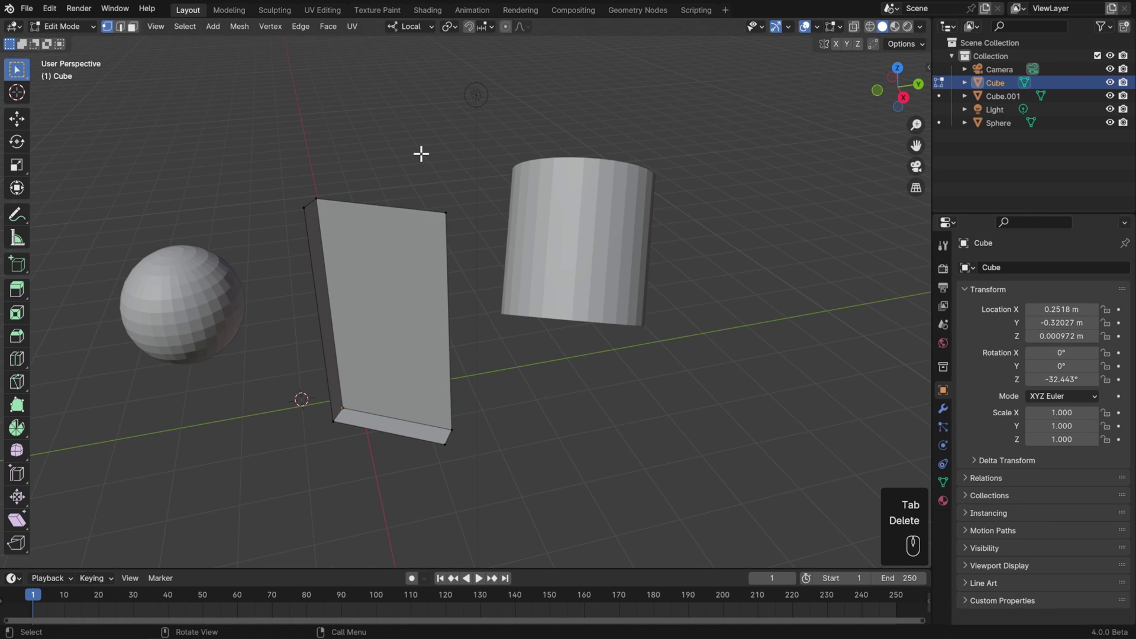
key(shift+a)
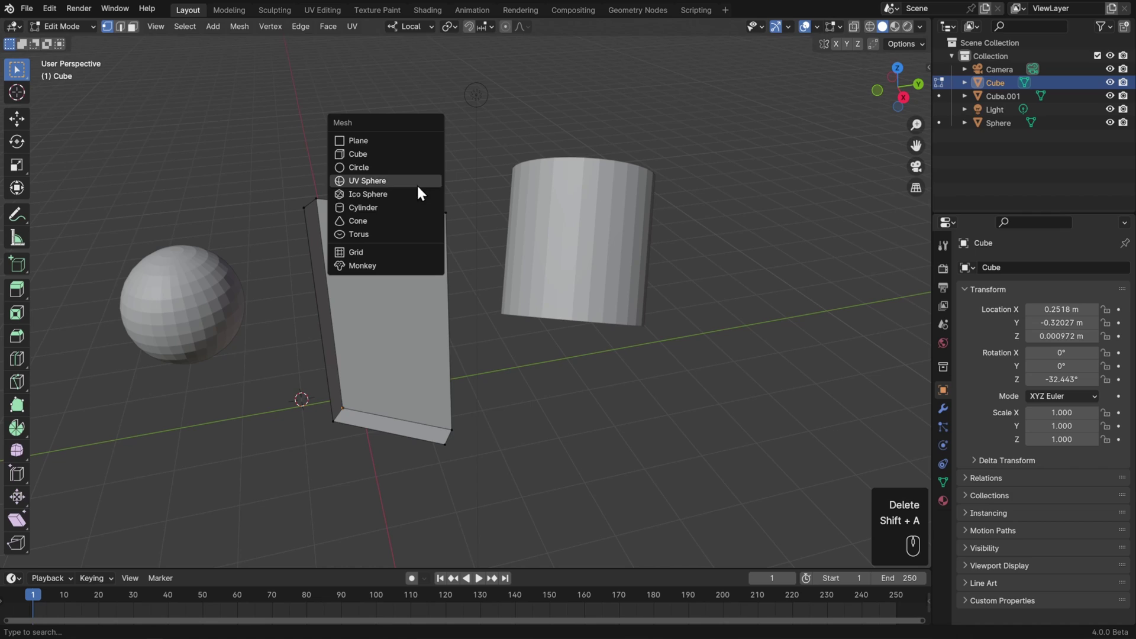